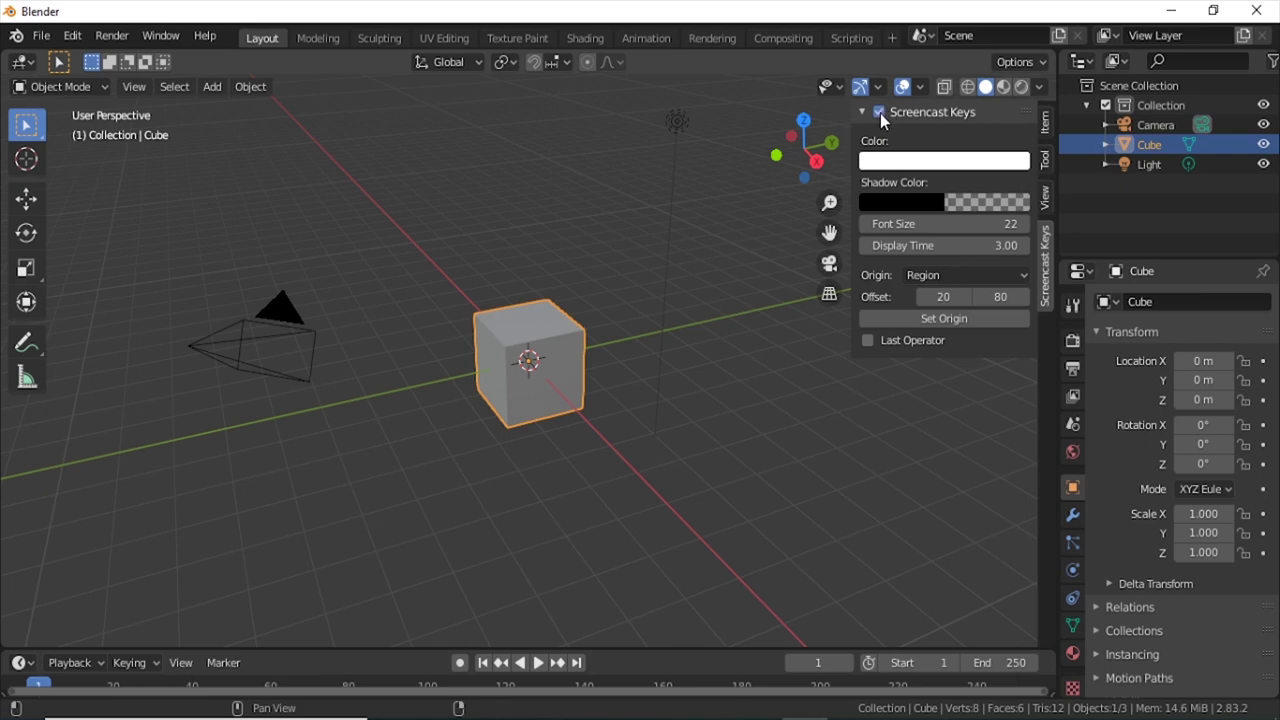
# Delete the default cube and select the camera together with the light.
pyautogui.press('n')
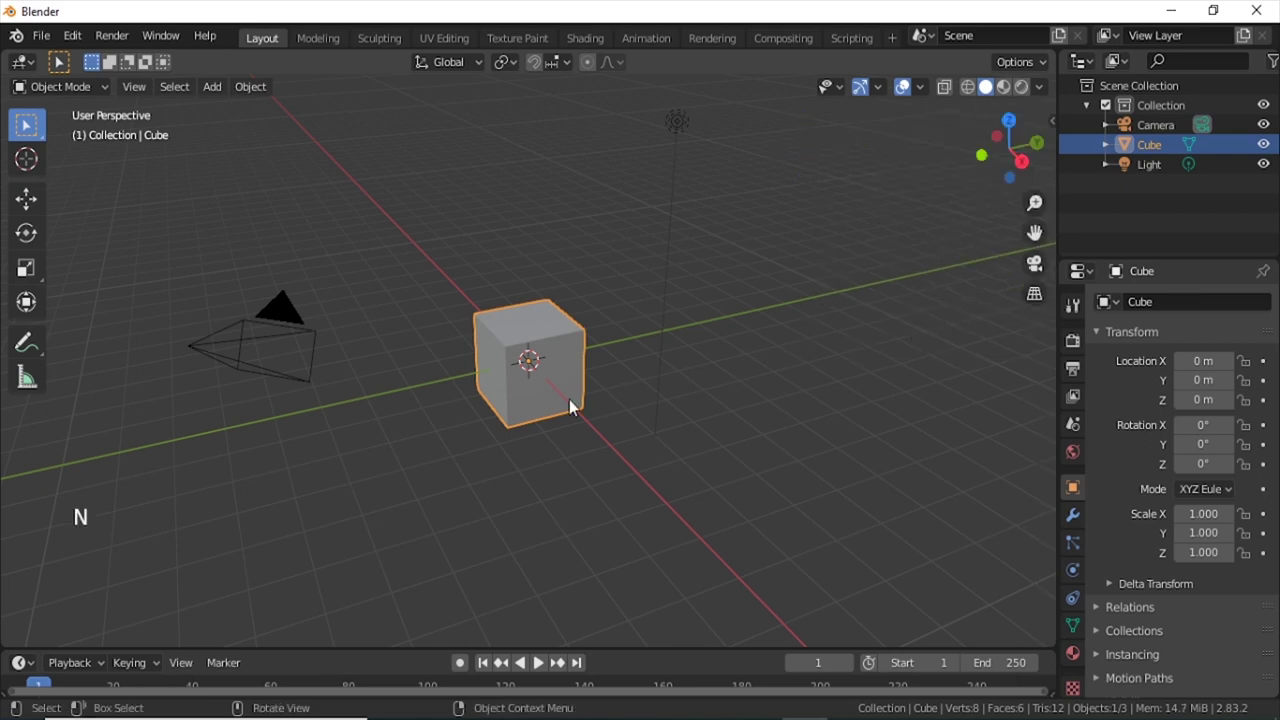
pyautogui.press('x')
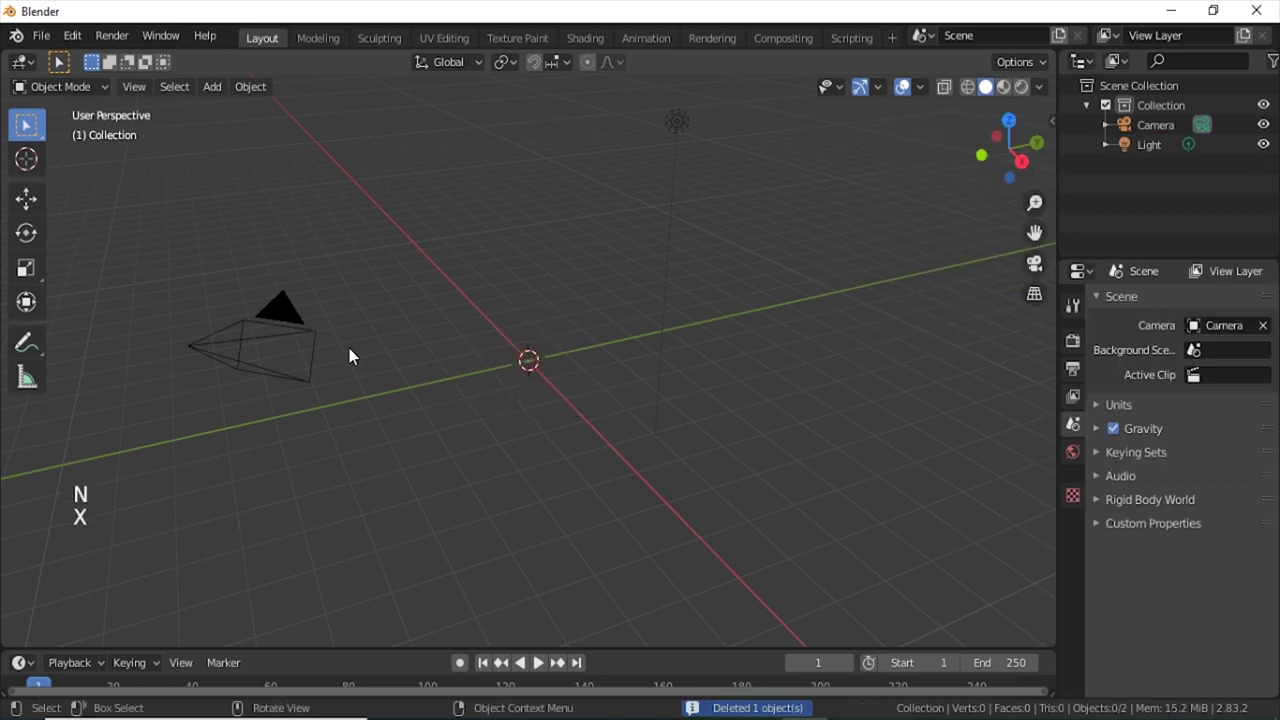
pyautogui.click(279, 334)
pyautogui.click(677, 126)
# Move camera and light into a new 'camera' collection and hide it from the viewport.
pyautogui.press('m')
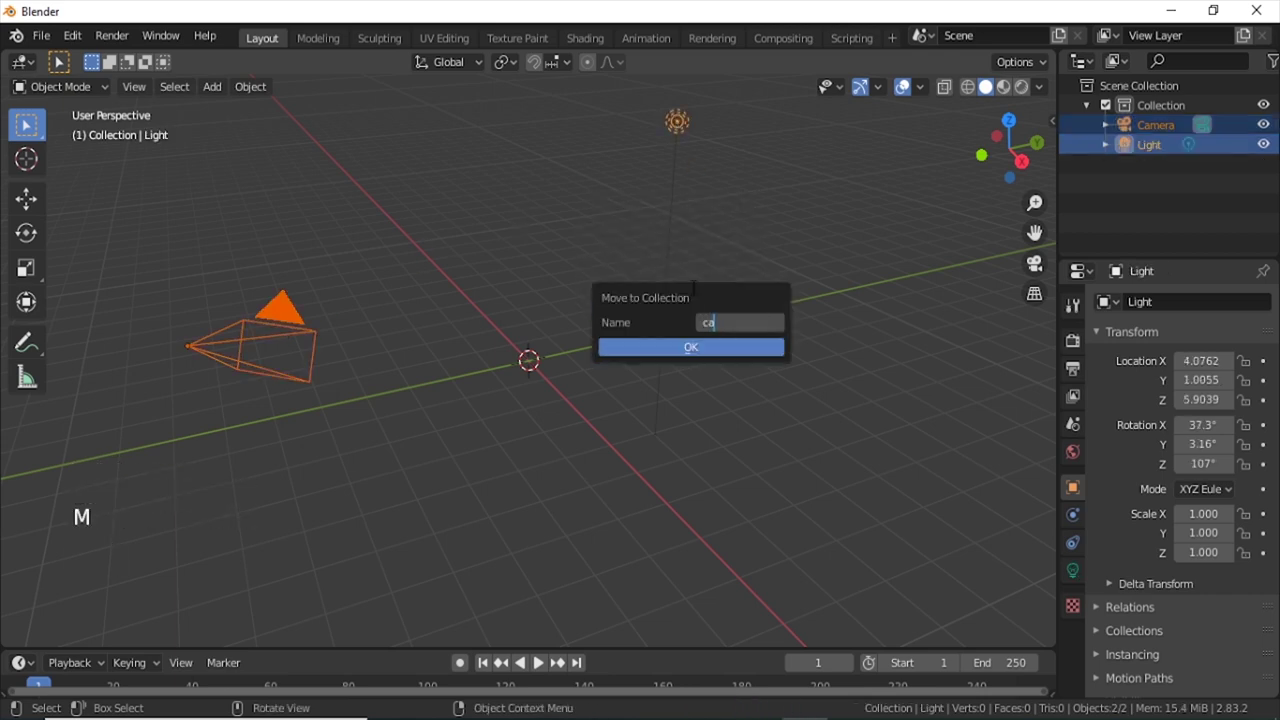
pyautogui.press('Return')
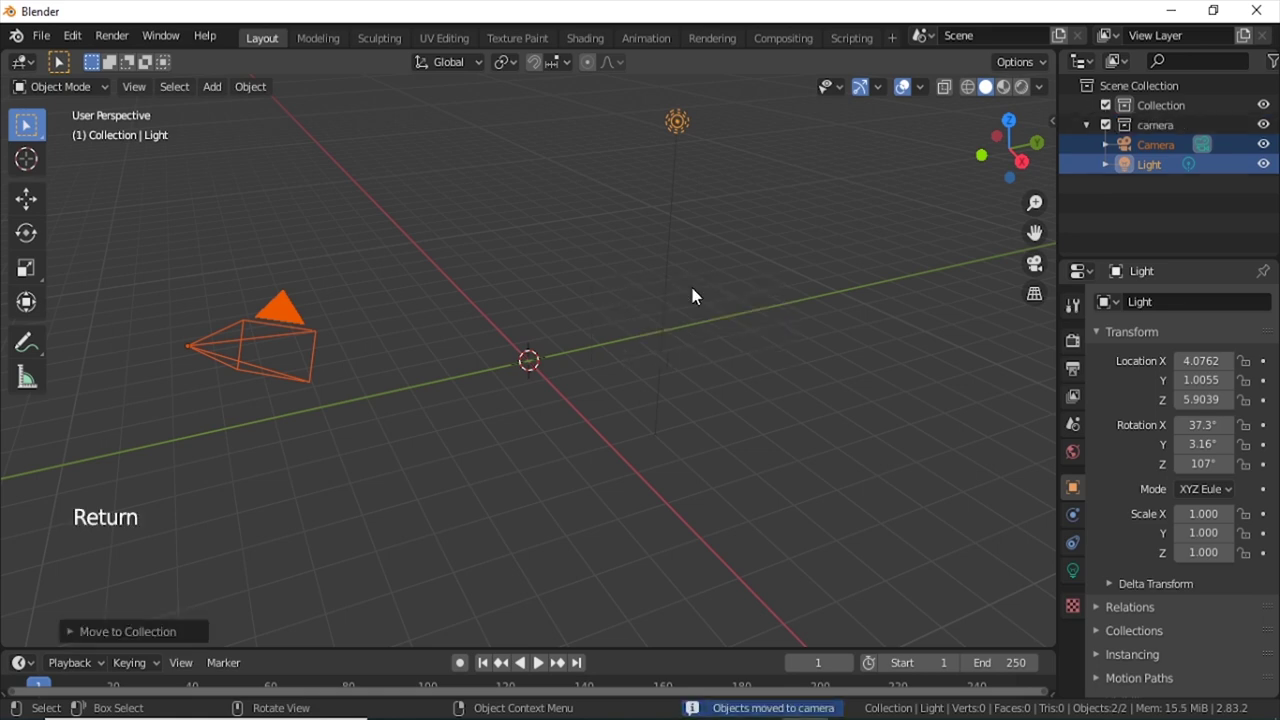
pyautogui.click(1094, 133)
pyautogui.click(1274, 130)
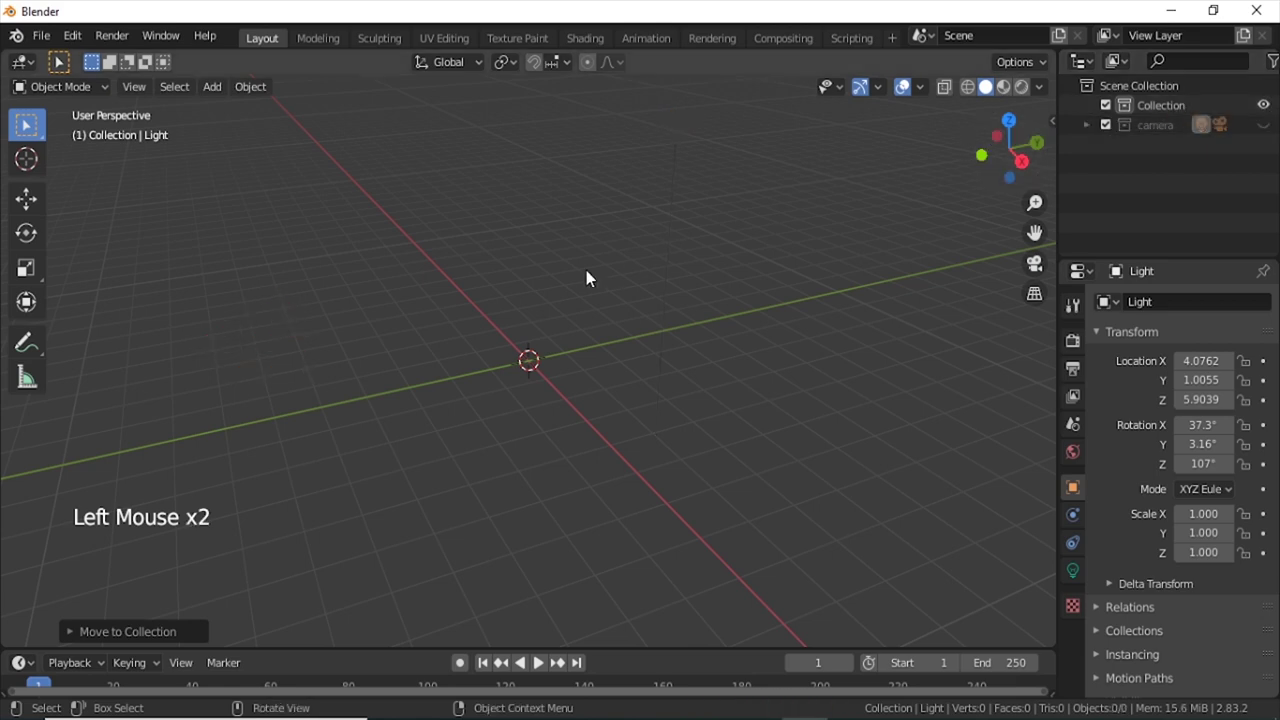
# Add the Lipton bottle reference image, stand it upright and rest its base on the ground.
pyautogui.press('shift+a')
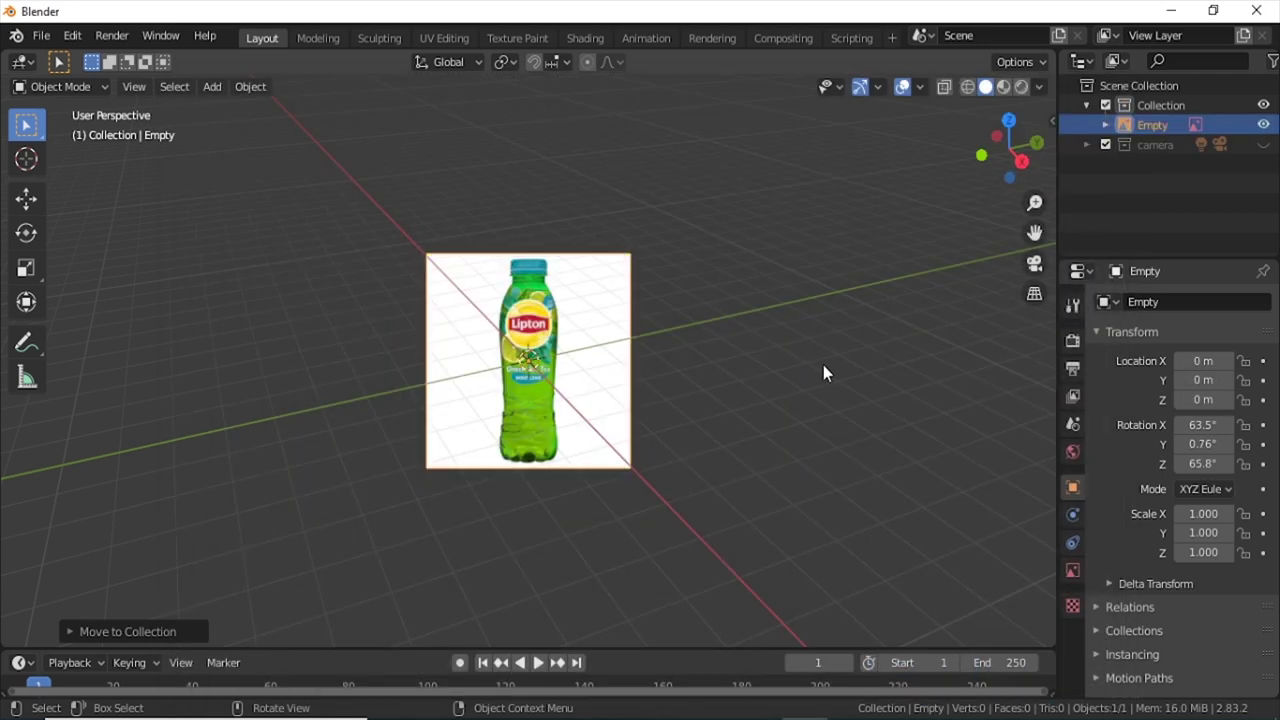
pyautogui.press('alt+r')
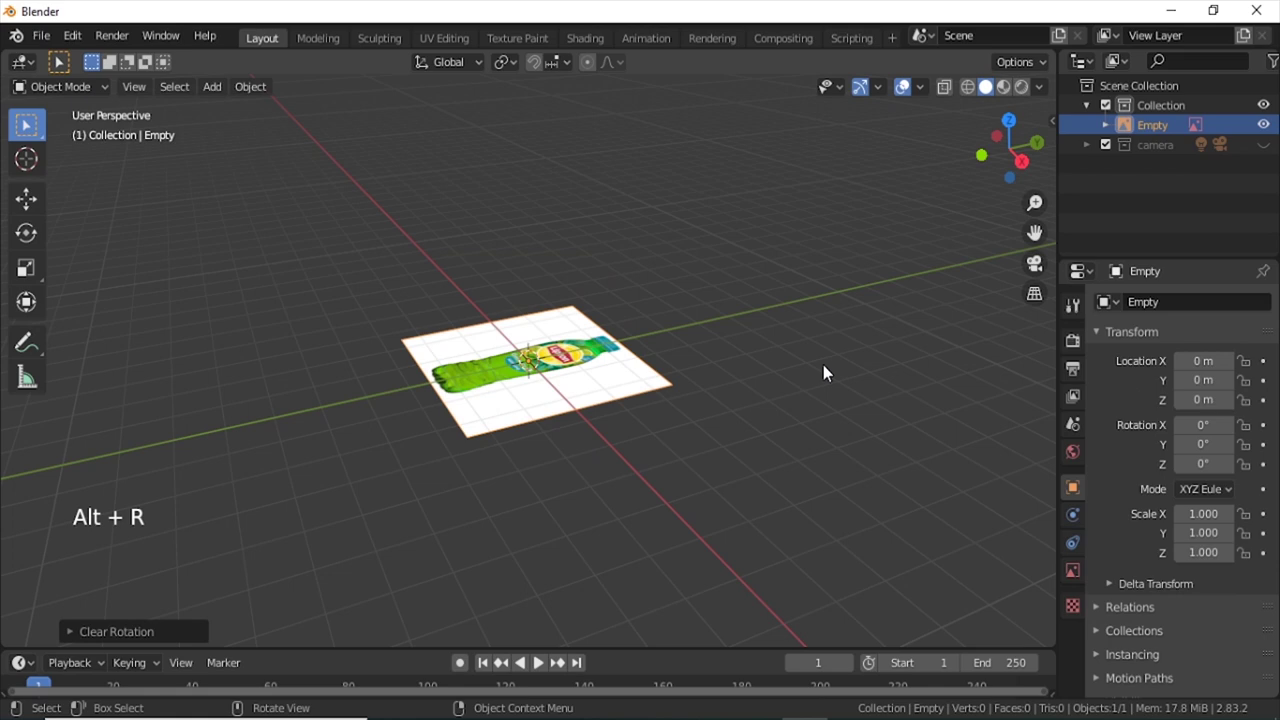
pyautogui.press('r')
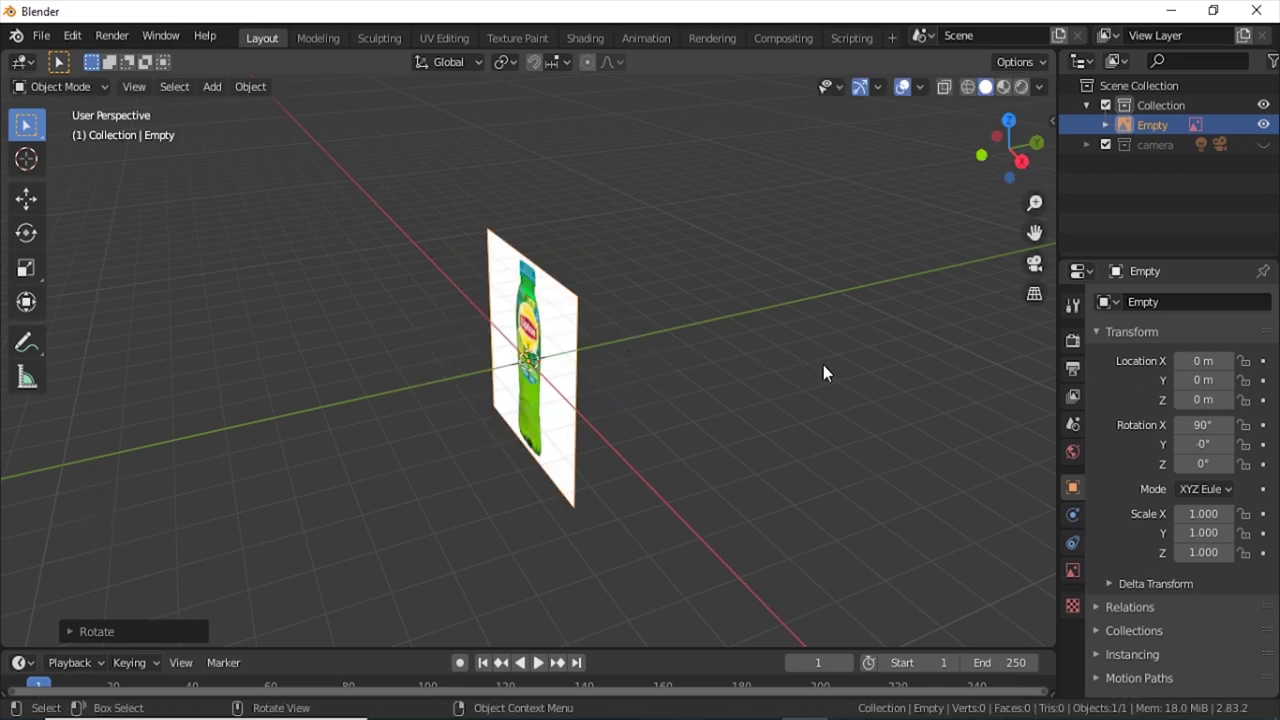
pyautogui.press('KP_1')
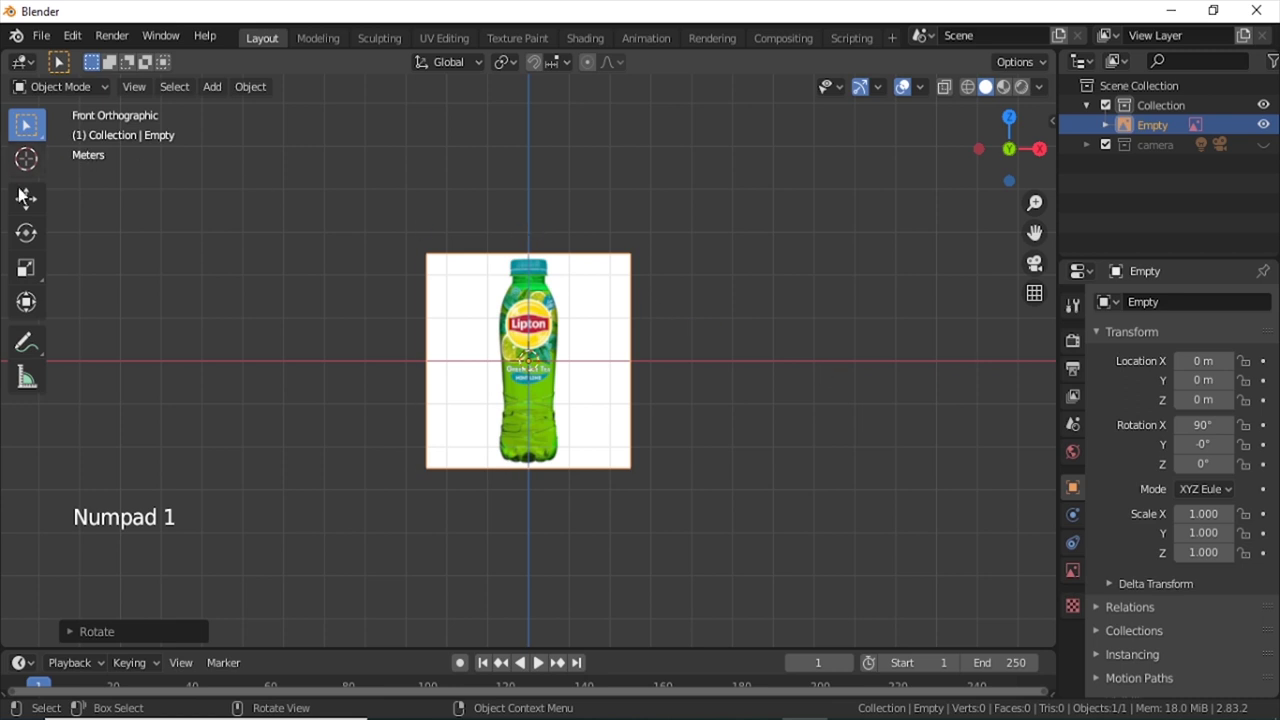
pyautogui.click(29, 201)
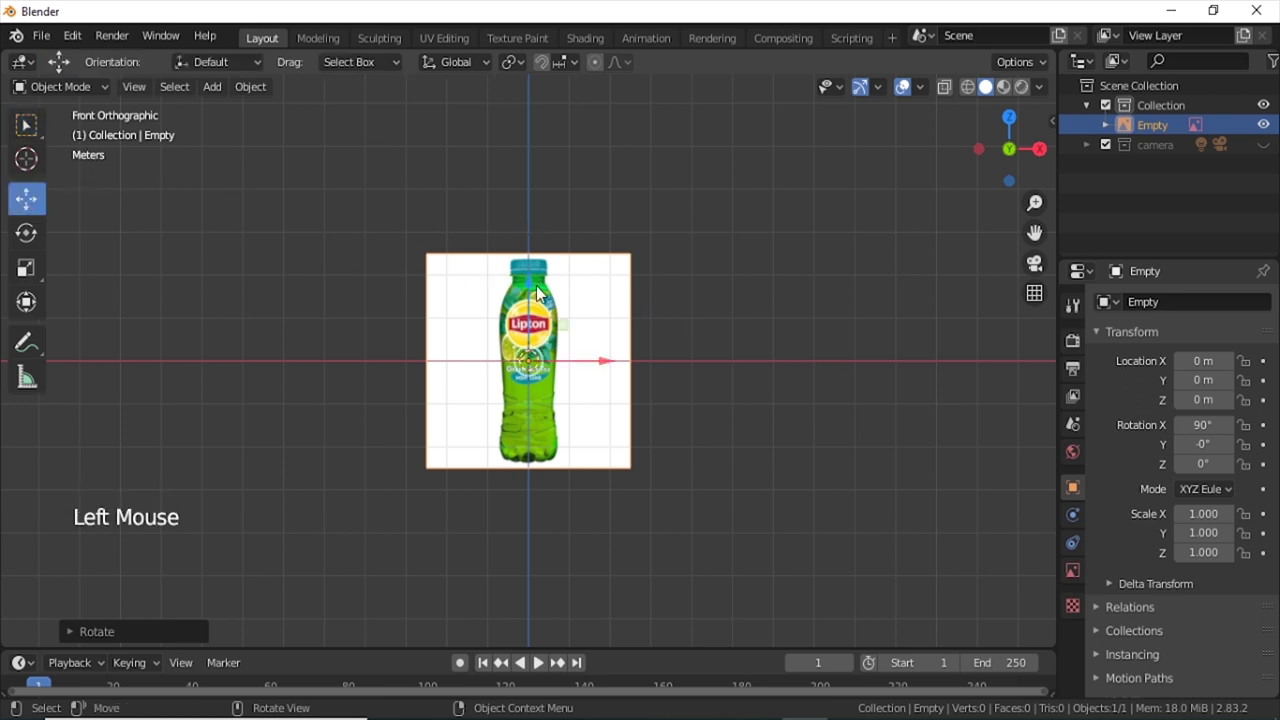
pyautogui.click(534, 292)
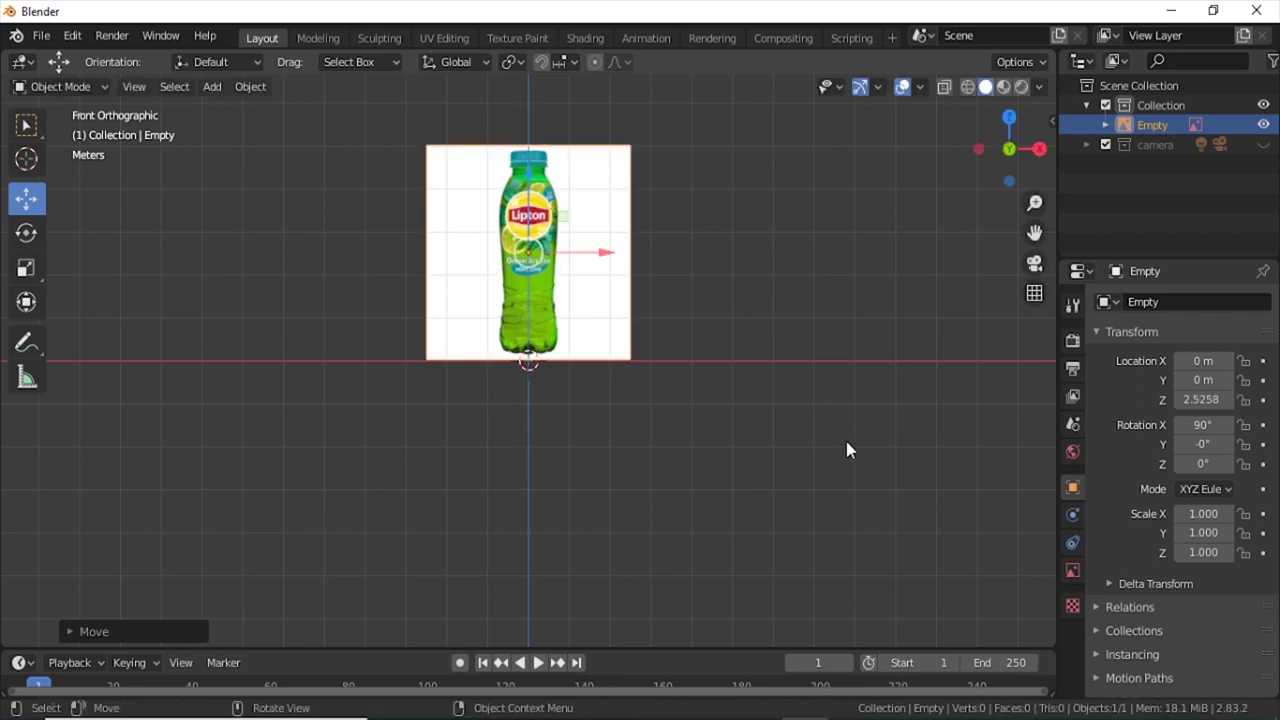
# Make the reference image display only in orthographic views and verify by orbiting.
pyautogui.middleClick(837, 229)
pyautogui.middleClick(815, 299)
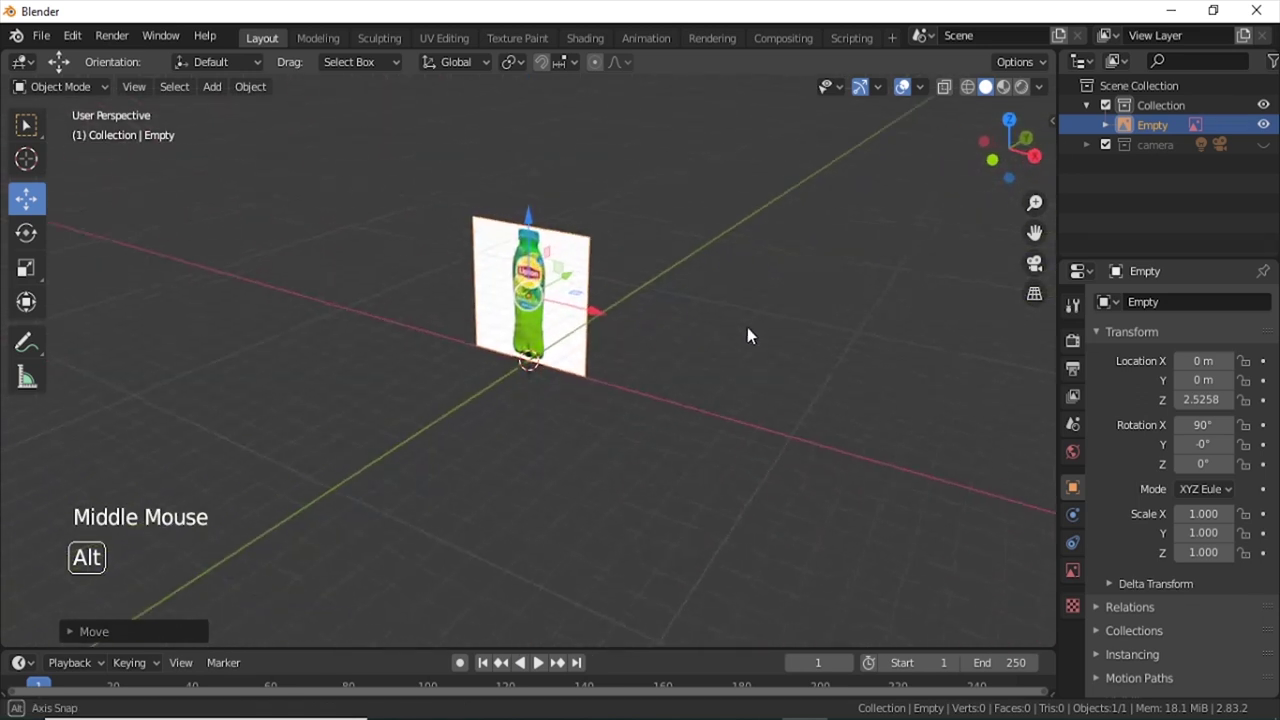
pyautogui.click(1075, 578)
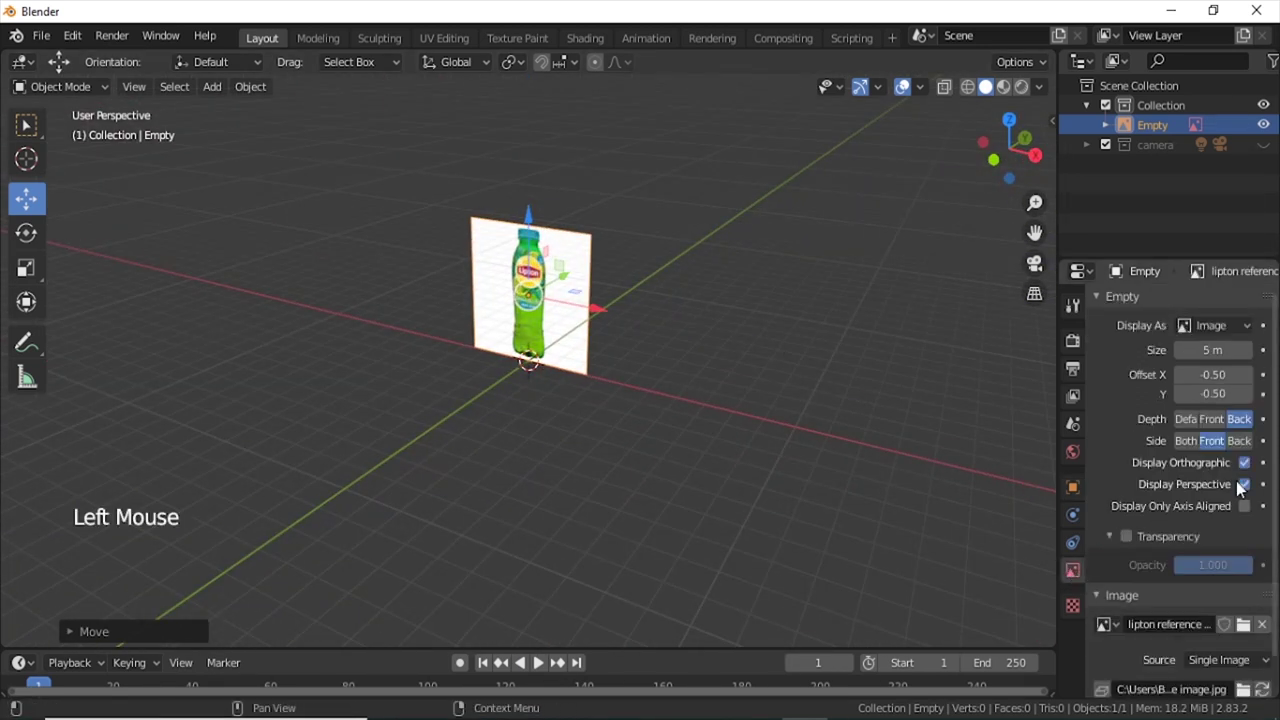
pyautogui.click(1246, 491)
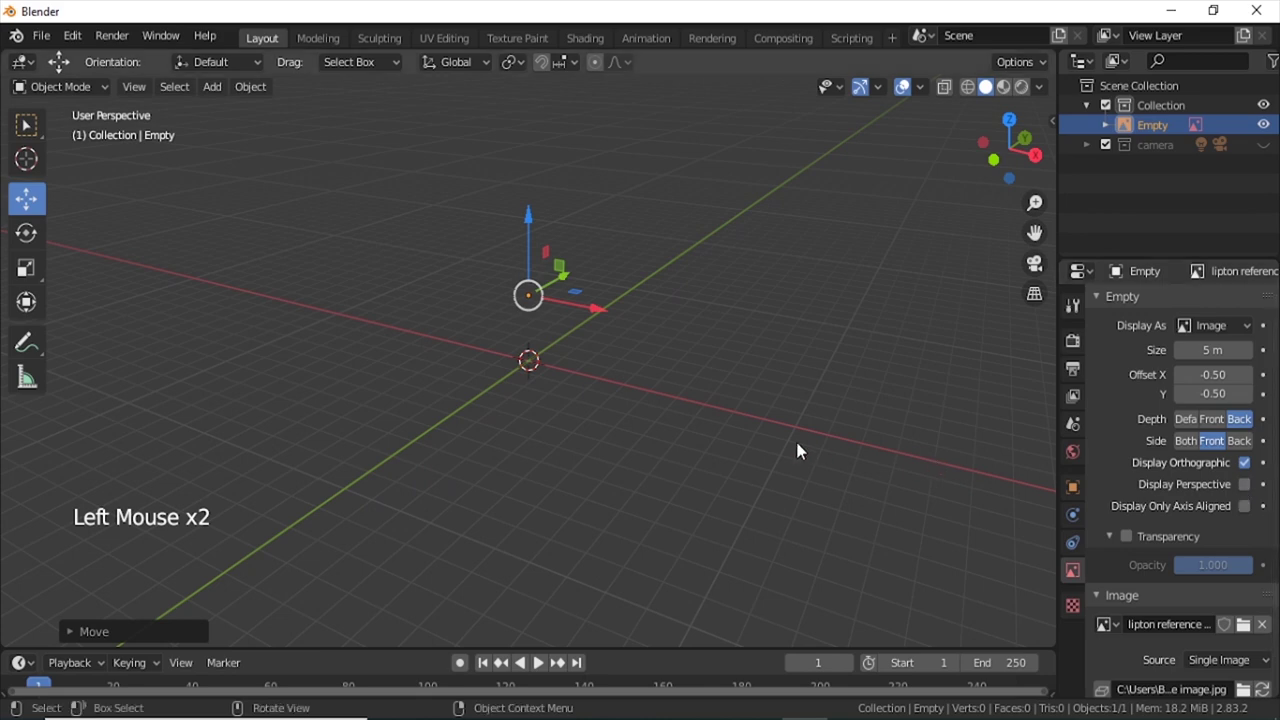
pyautogui.press('KP_1')
pyautogui.middleClick(753, 425)
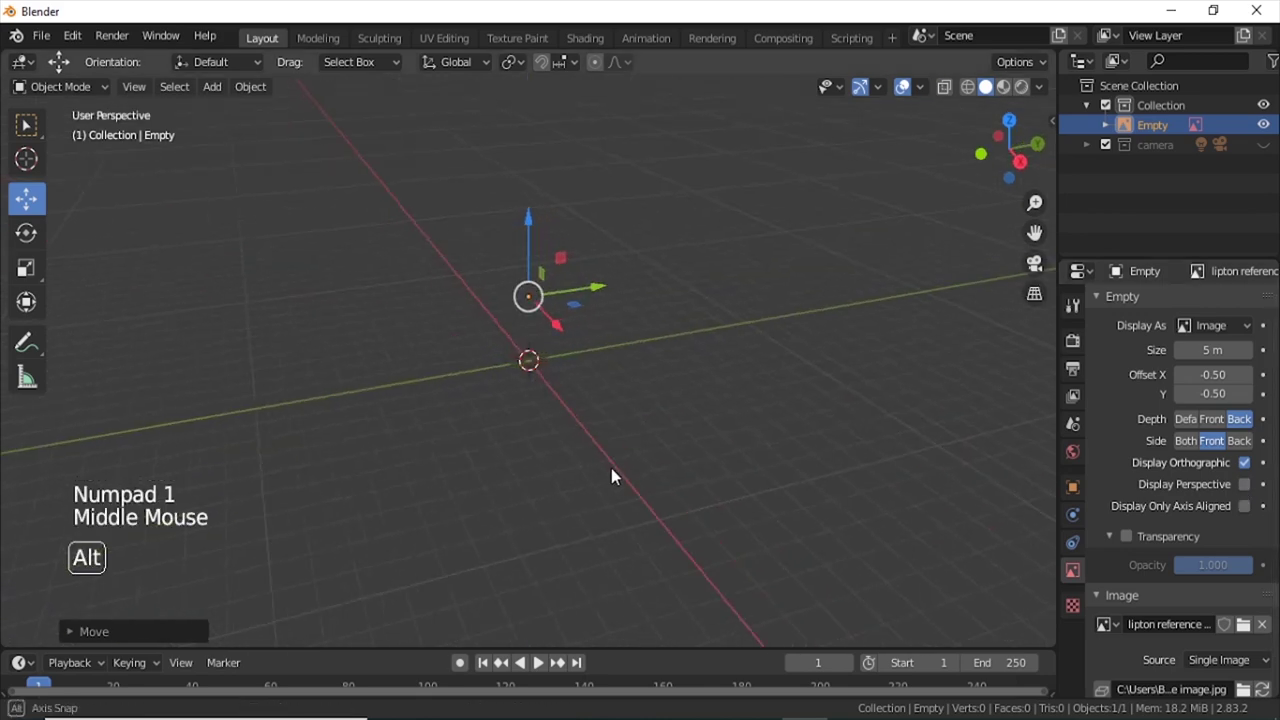
pyautogui.press('KP_1')
pyautogui.middleClick(712, 450)
pyautogui.middleClick(699, 399)
pyautogui.middleClick(710, 423)
# Add a cylinder in X-Ray, lift it onto the bottle's base and enter Edit Mode.
pyautogui.press('shift+a')
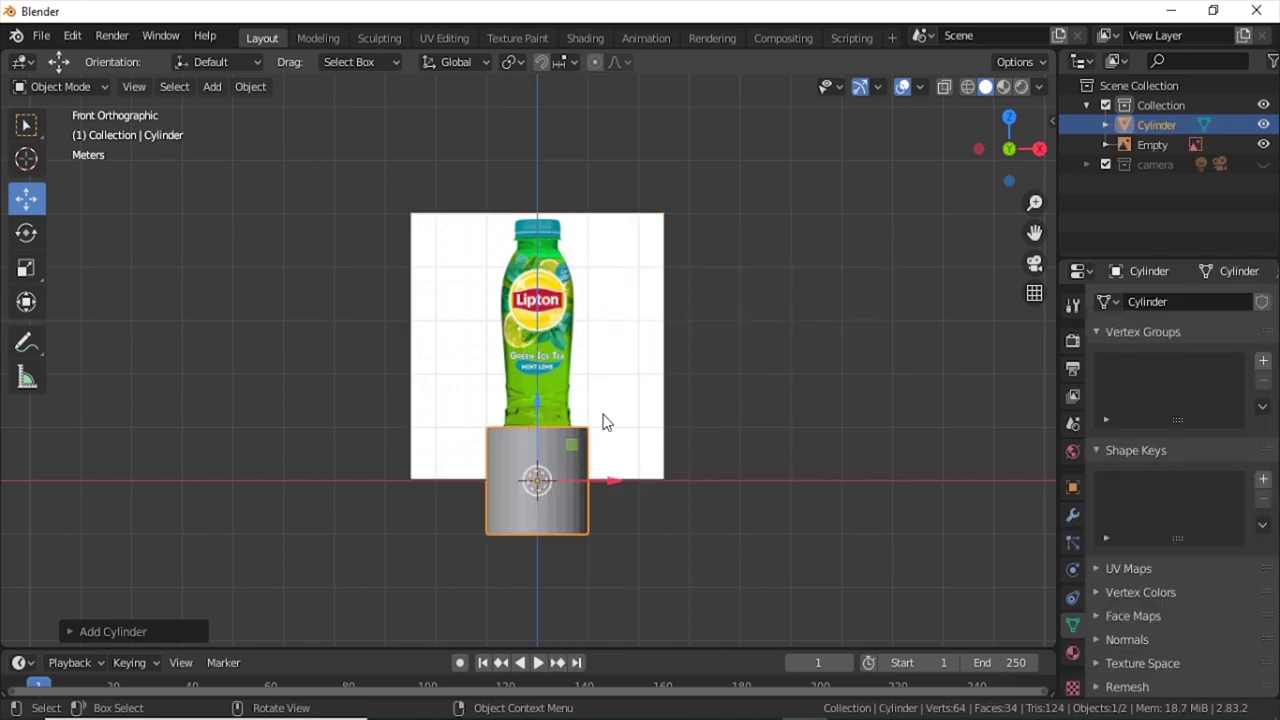
pyautogui.press('shift+z')
pyautogui.middleClick(649, 402)
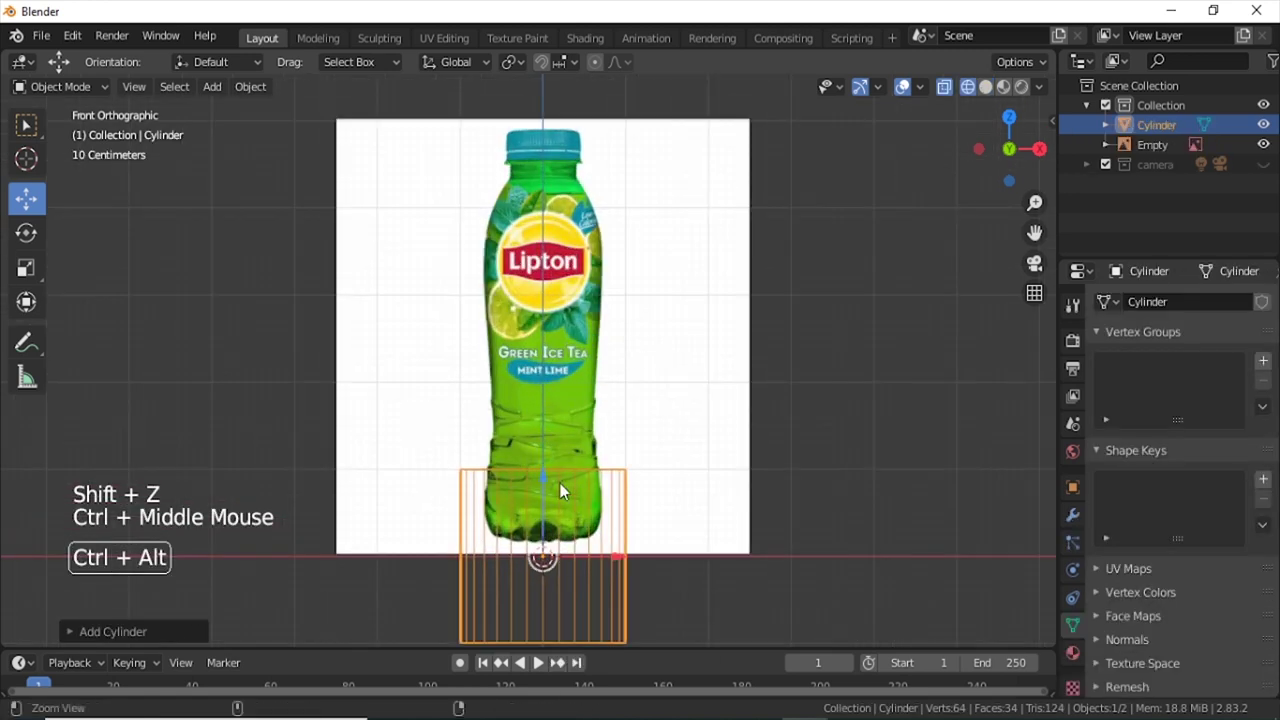
pyautogui.click(550, 487)
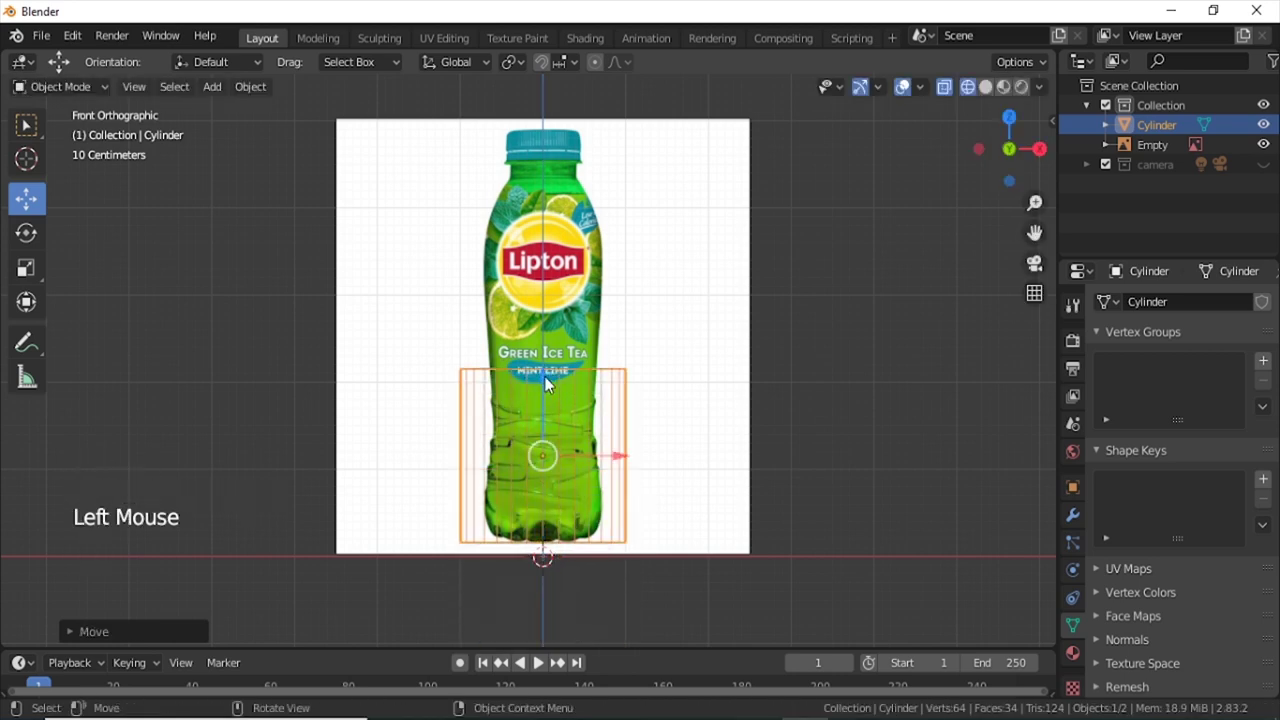
pyautogui.middleClick(653, 390)
pyautogui.middleClick(674, 340)
pyautogui.press('Tab')
# Raise the cylinder's top vertex ring up to the top of the bottle cap.
pyautogui.press('a')
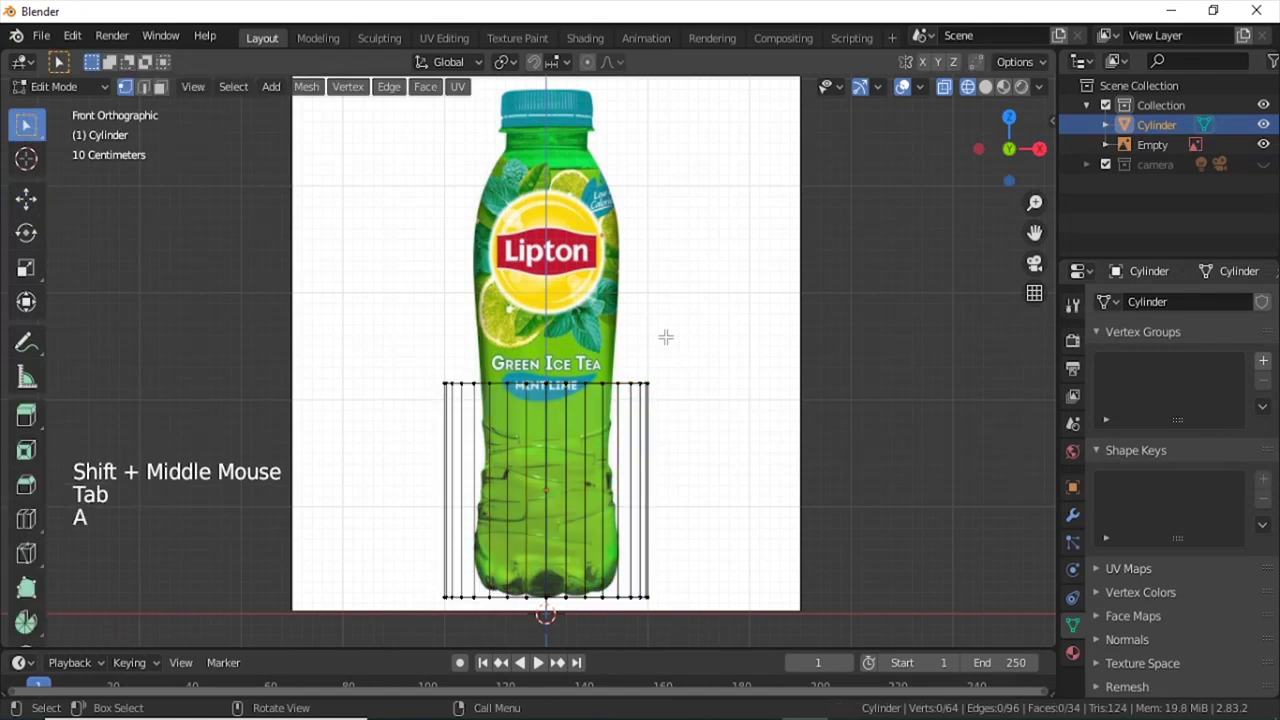
pyautogui.press('b')
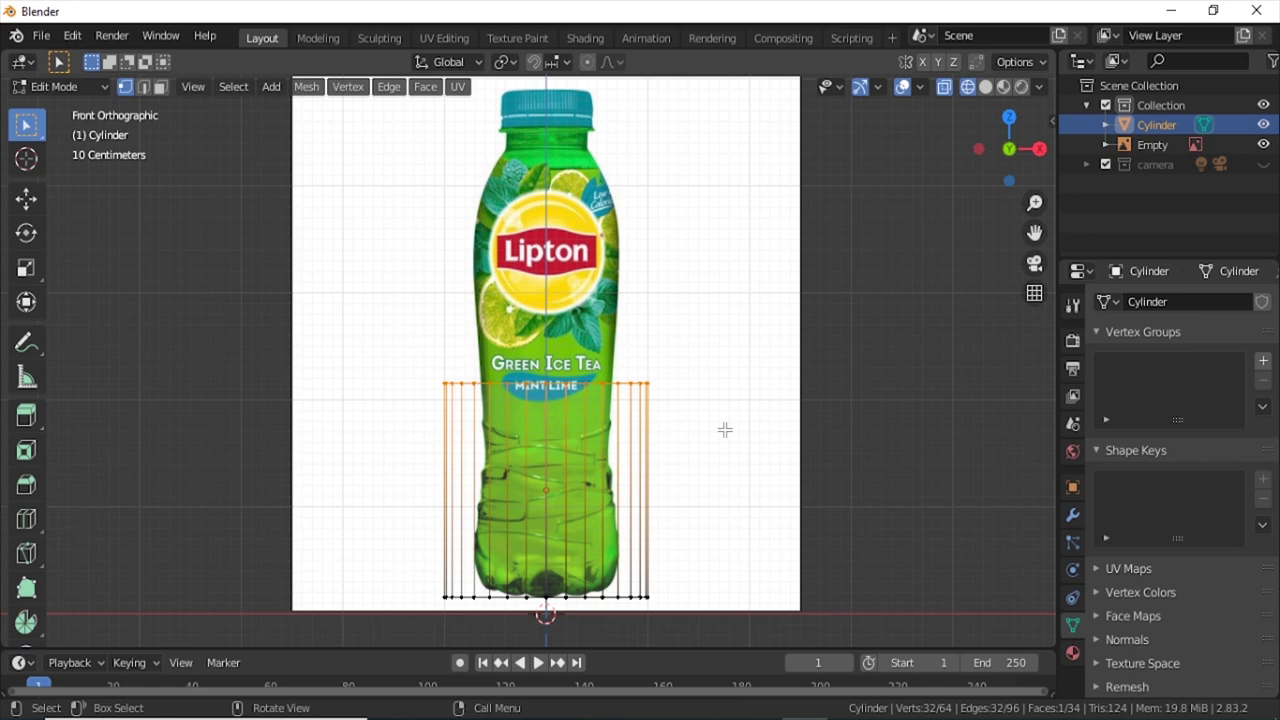
pyautogui.press('g')
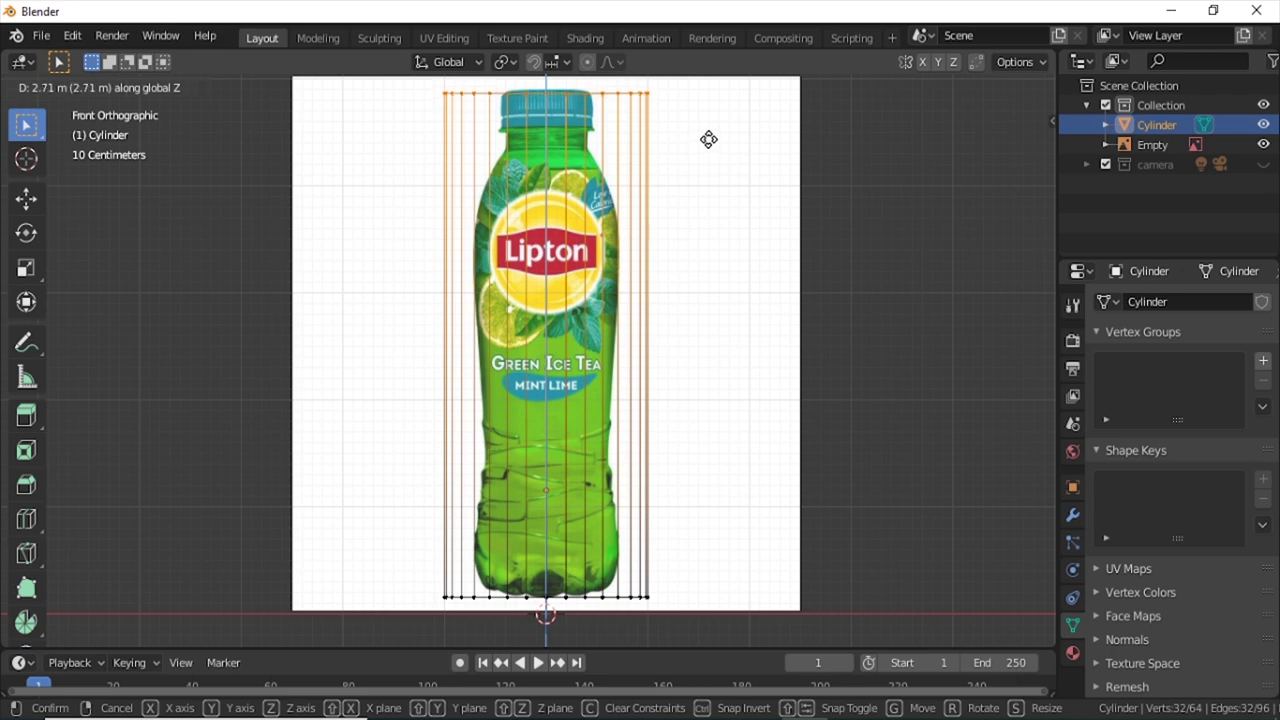
pyautogui.press('a')
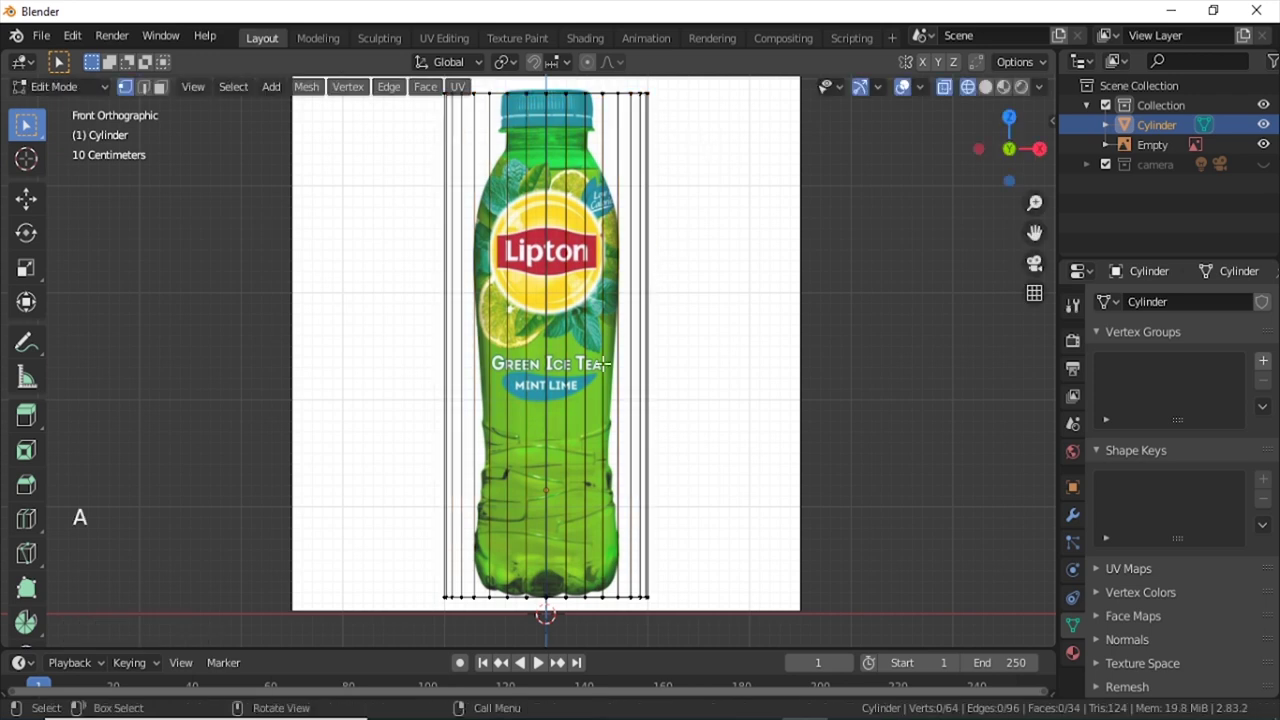
# Add edge loops through the body and base and scale them to the bottle's outline.
pyautogui.press('ctrl+r')
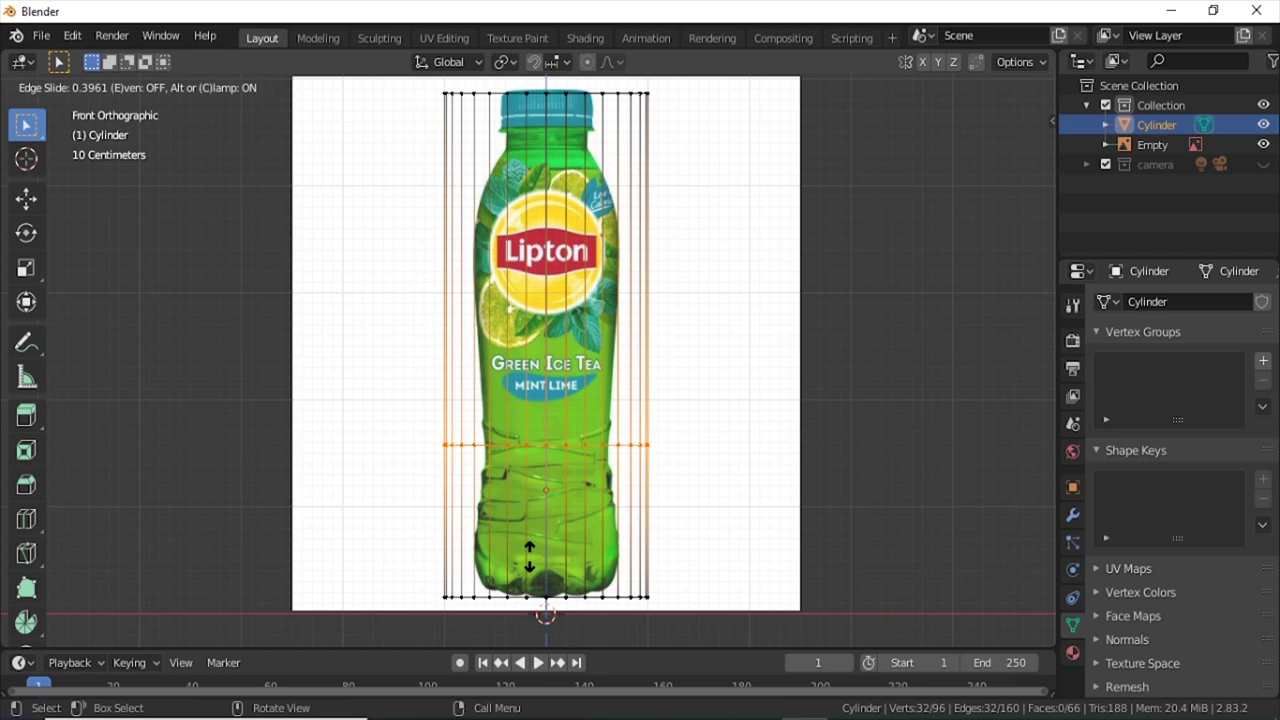
pyautogui.press('s')
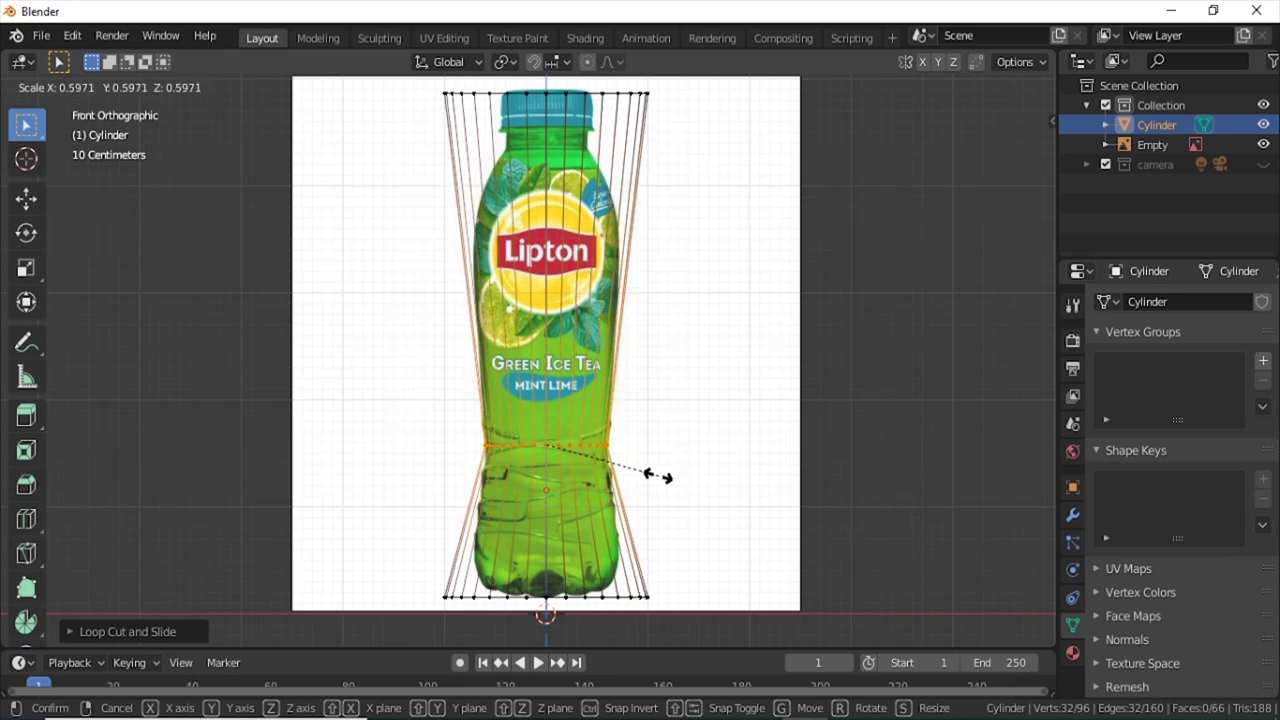
pyautogui.press('a')
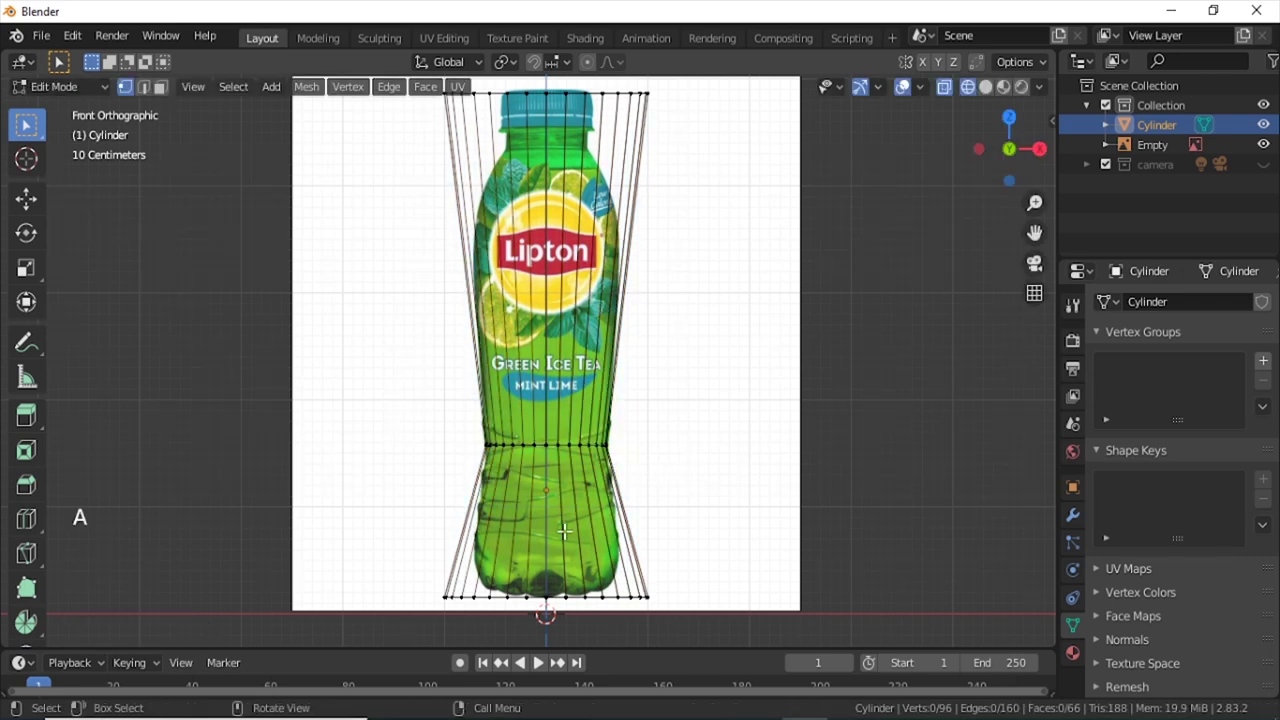
pyautogui.press('ctrl+r')
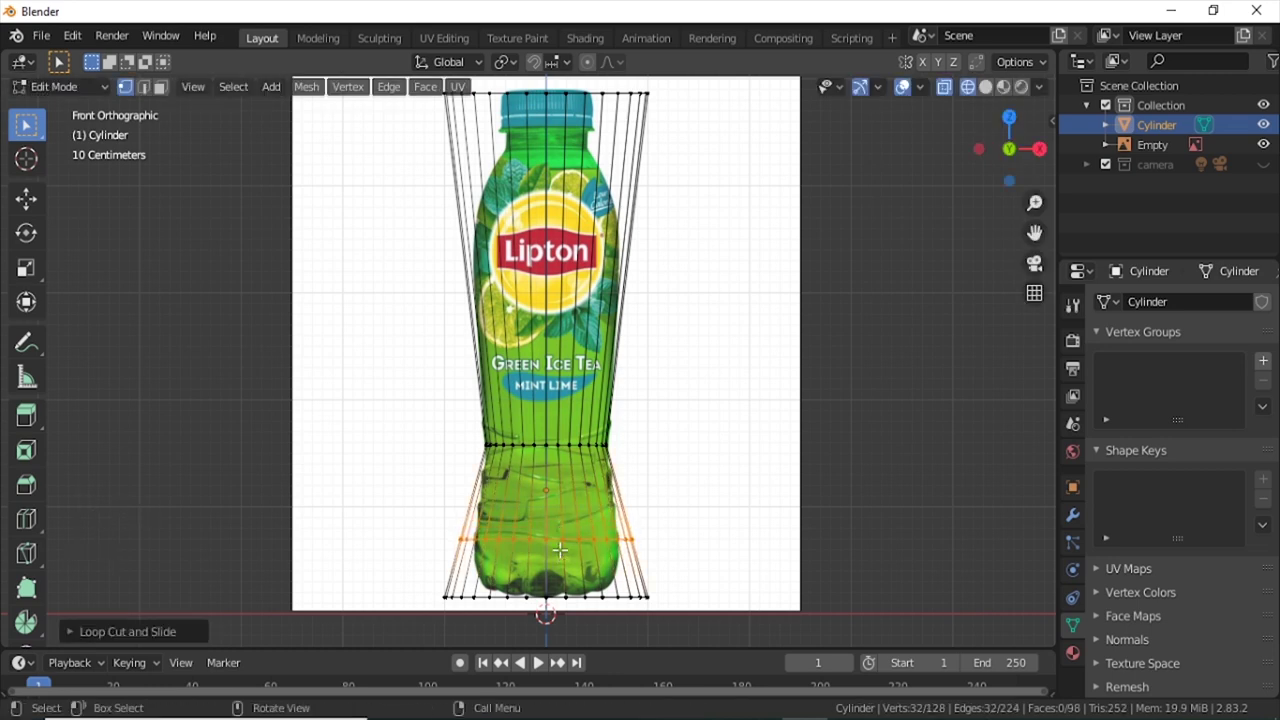
pyautogui.press('s')
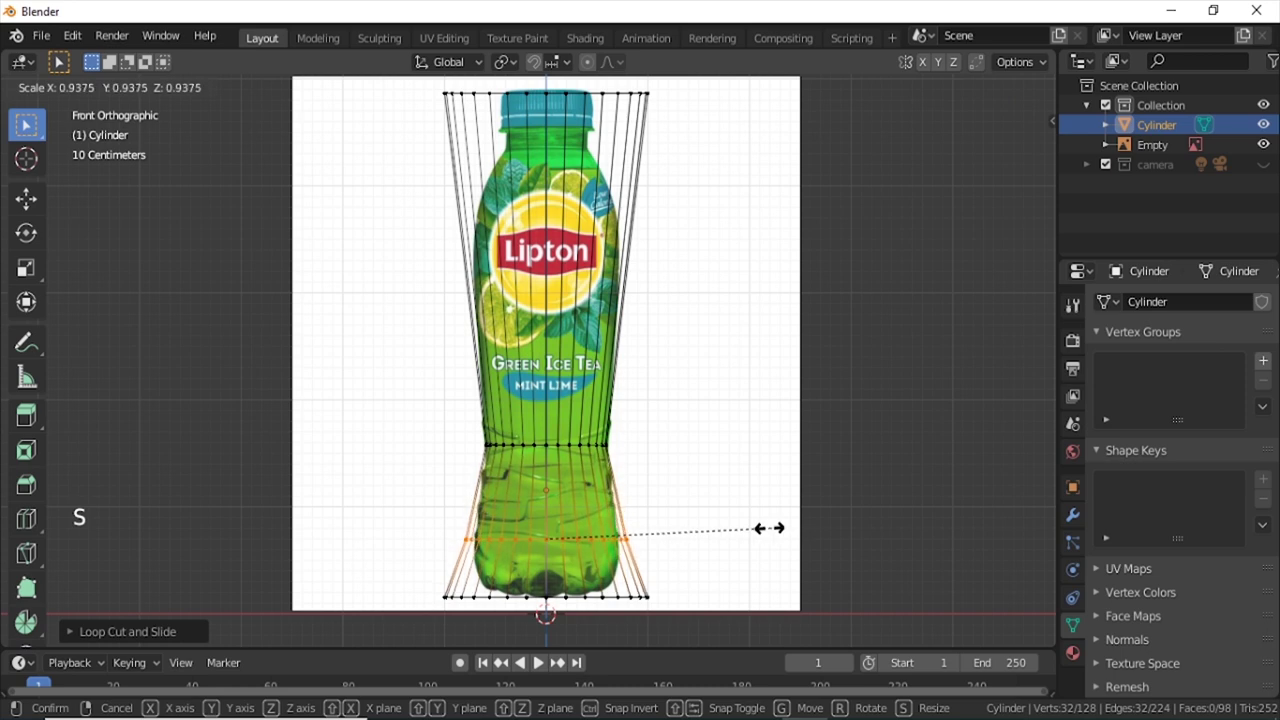
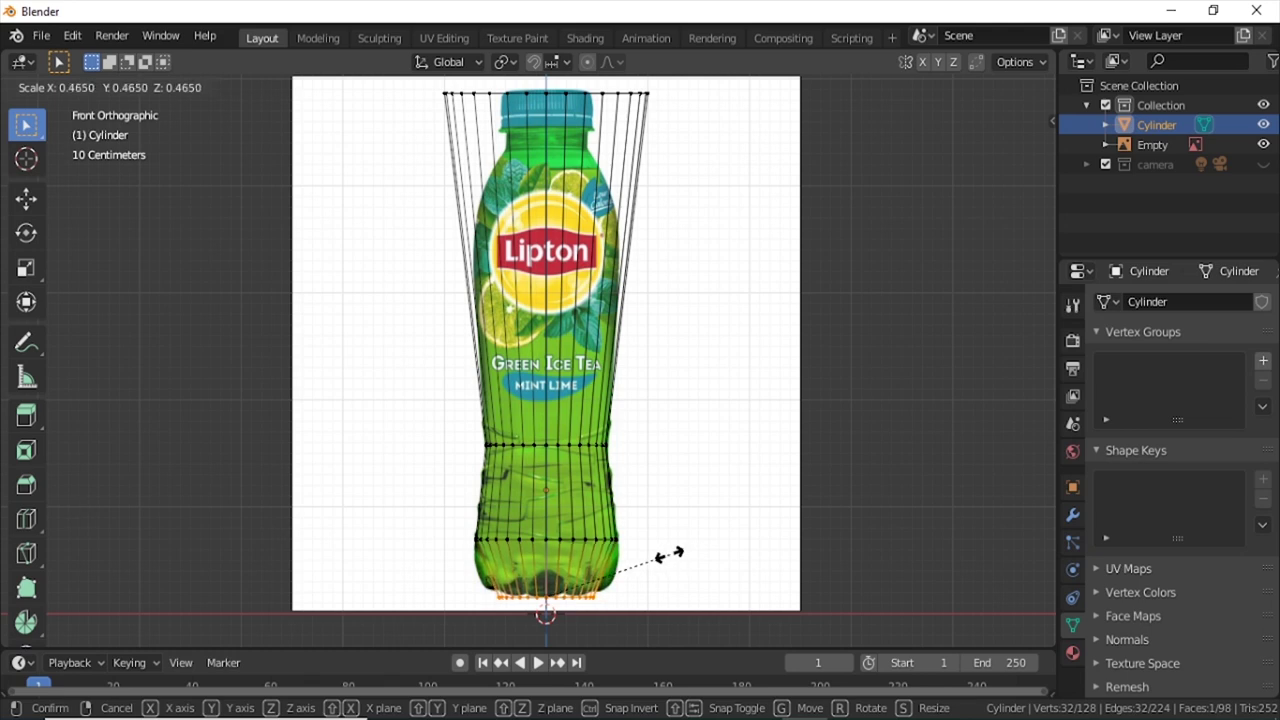
pyautogui.press('a')
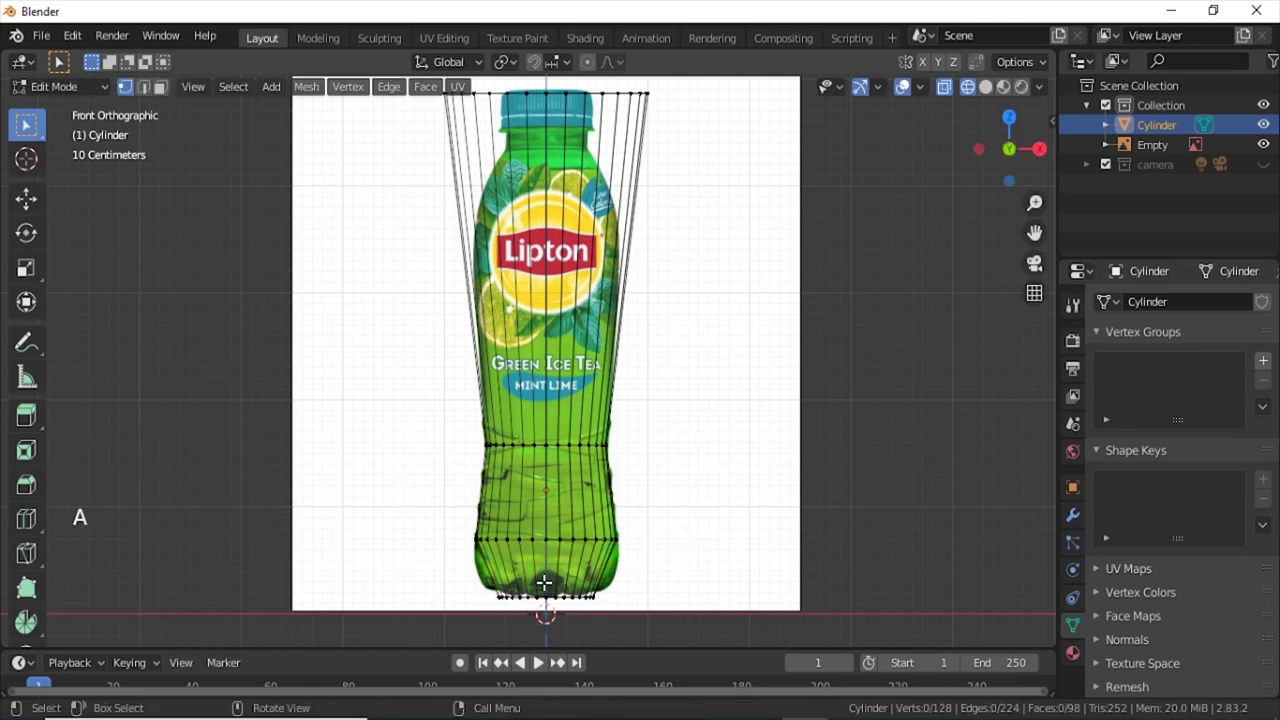
pyautogui.press('ctrl+r')
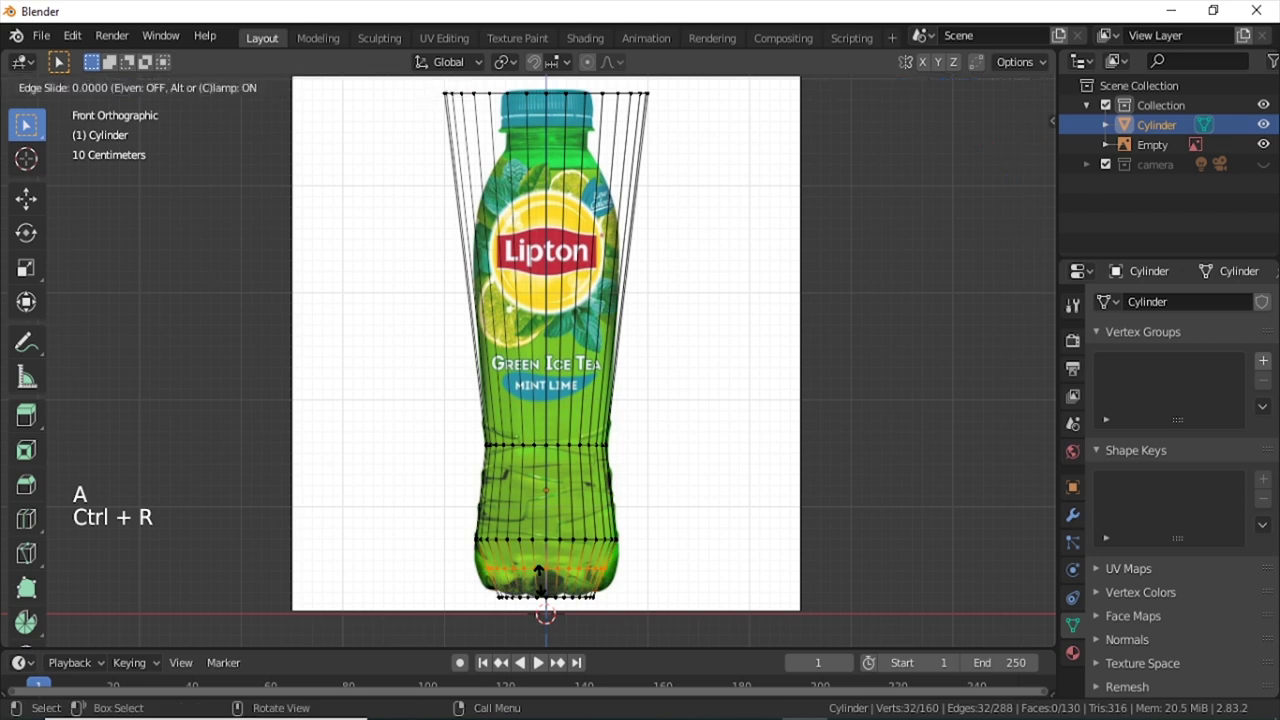
pyautogui.press('s')
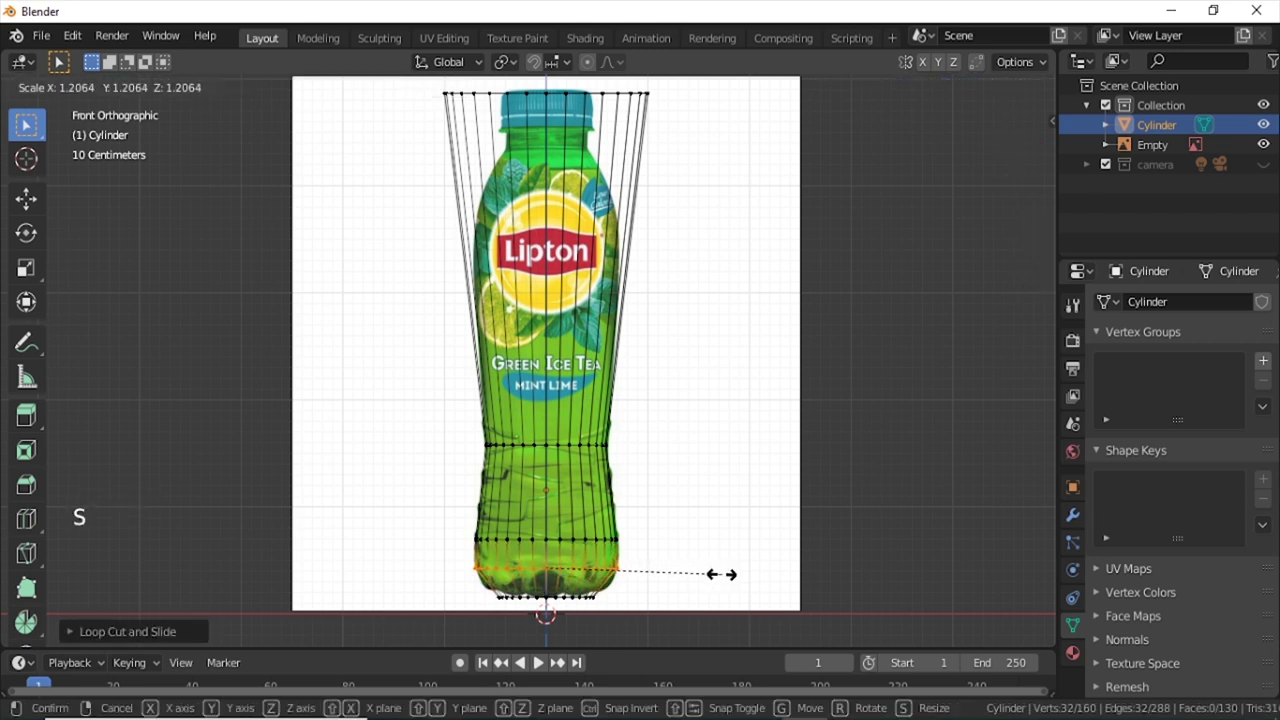
pyautogui.press('g')
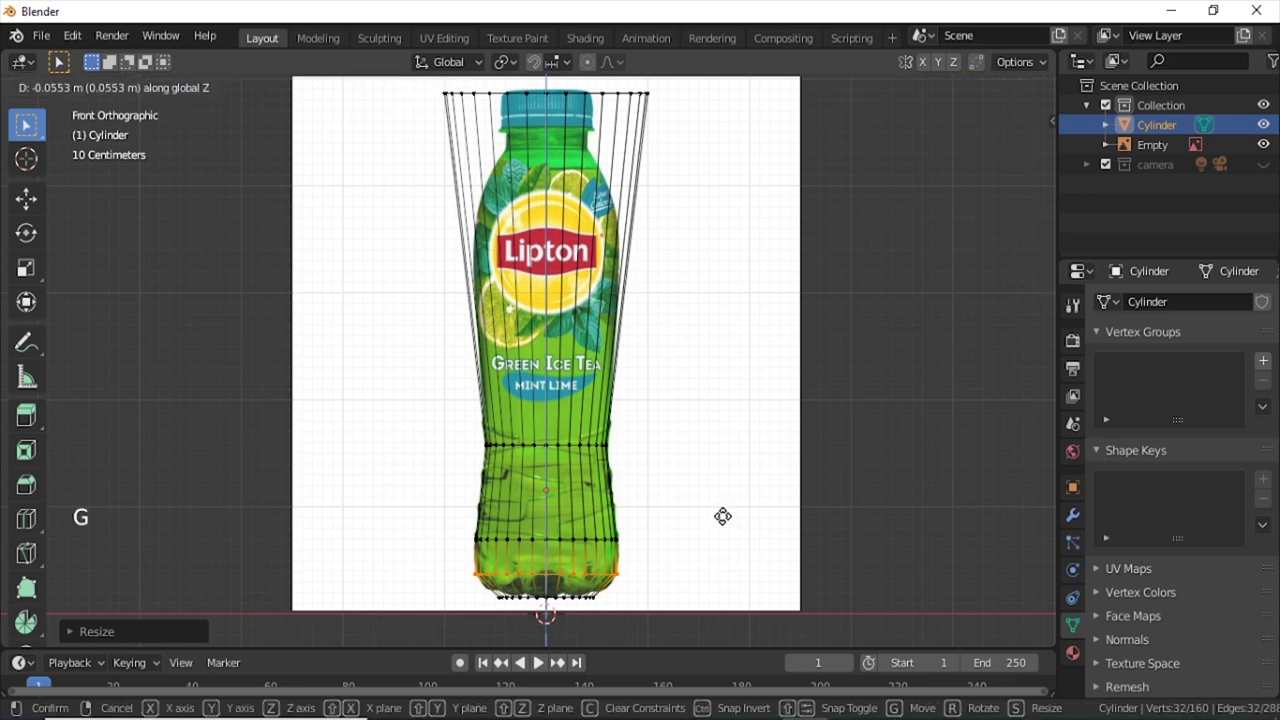
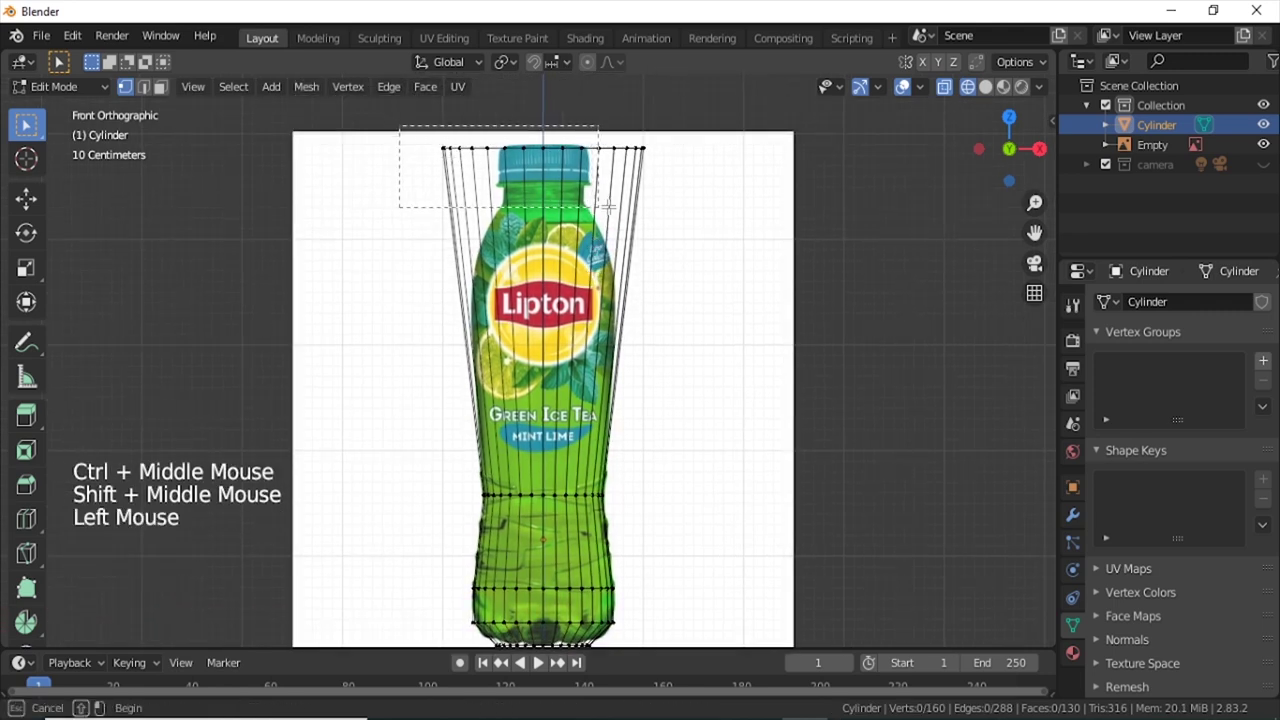
# Shrink the top to the neck width and add shoulder and label-bulge loops scaled to fit.
pyautogui.press('s')
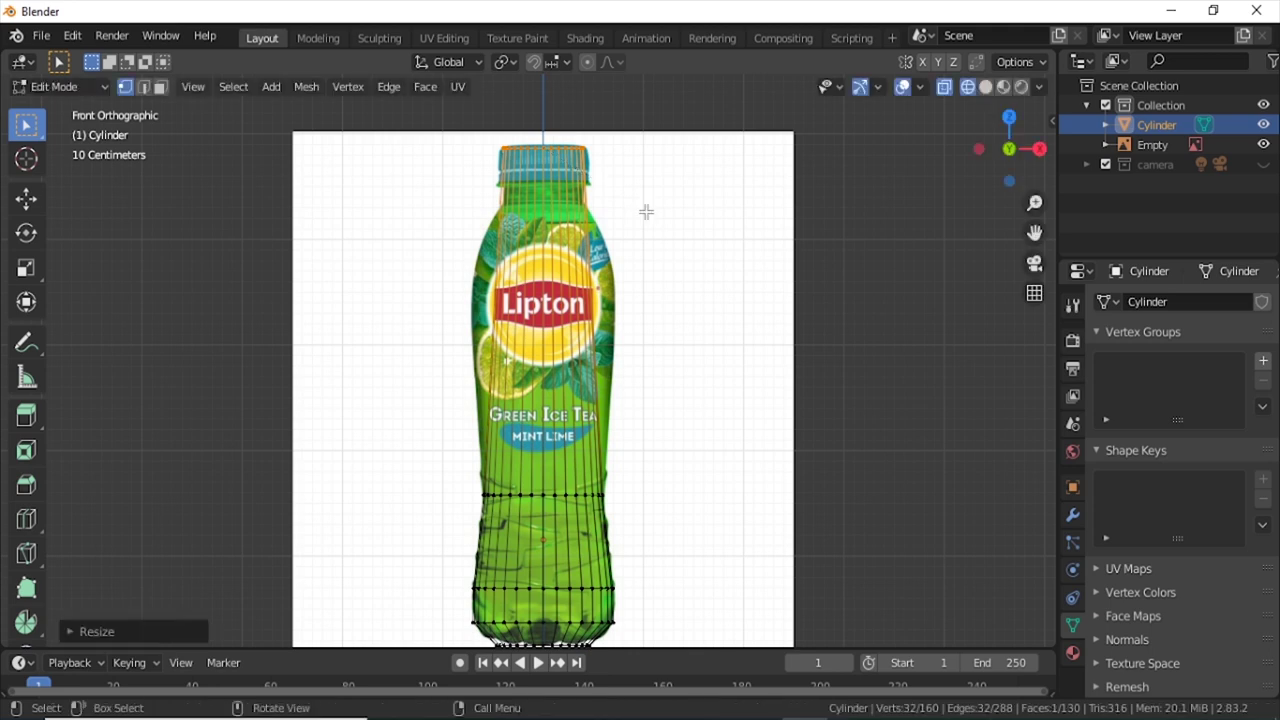
pyautogui.press('a')
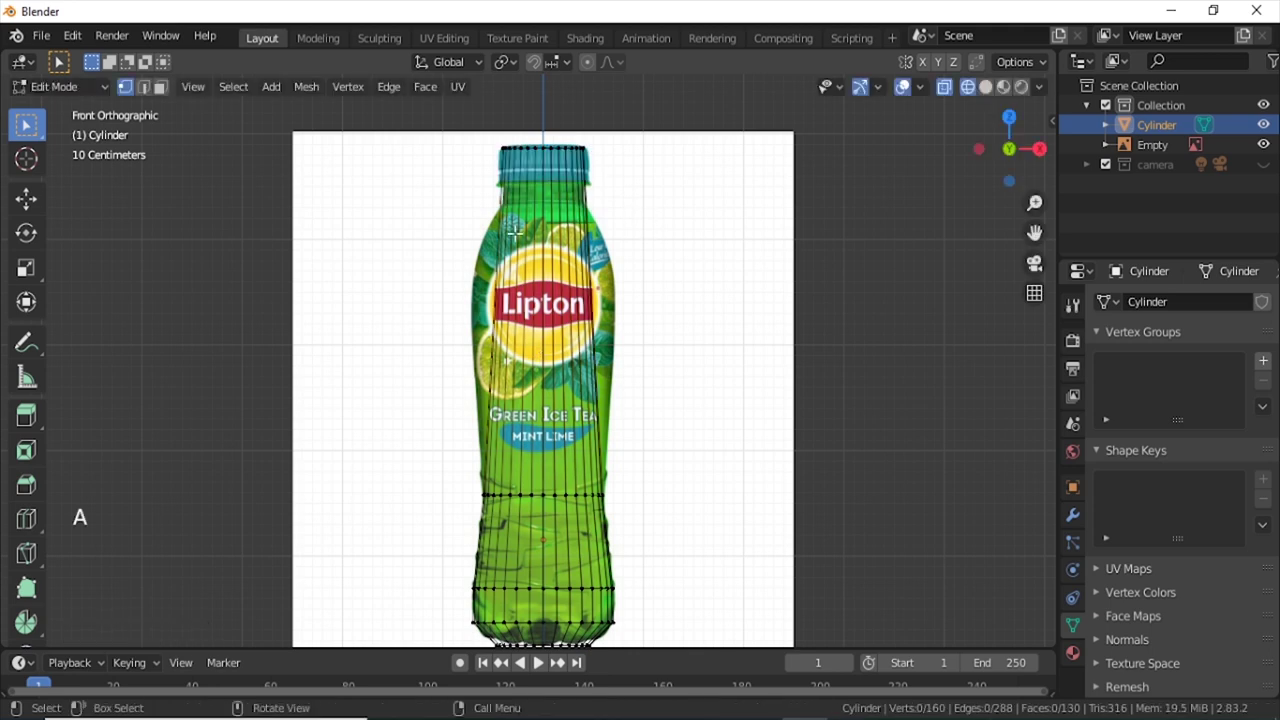
pyautogui.press('ctrl+r')
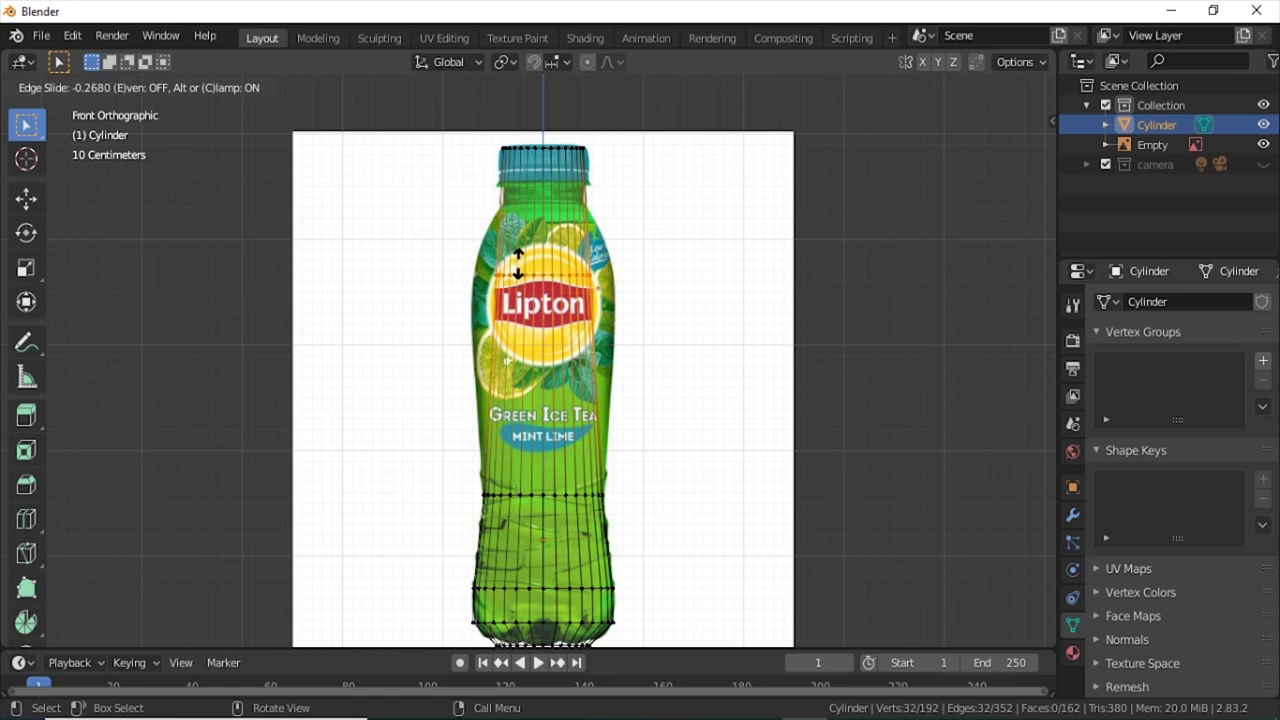
pyautogui.press('s')
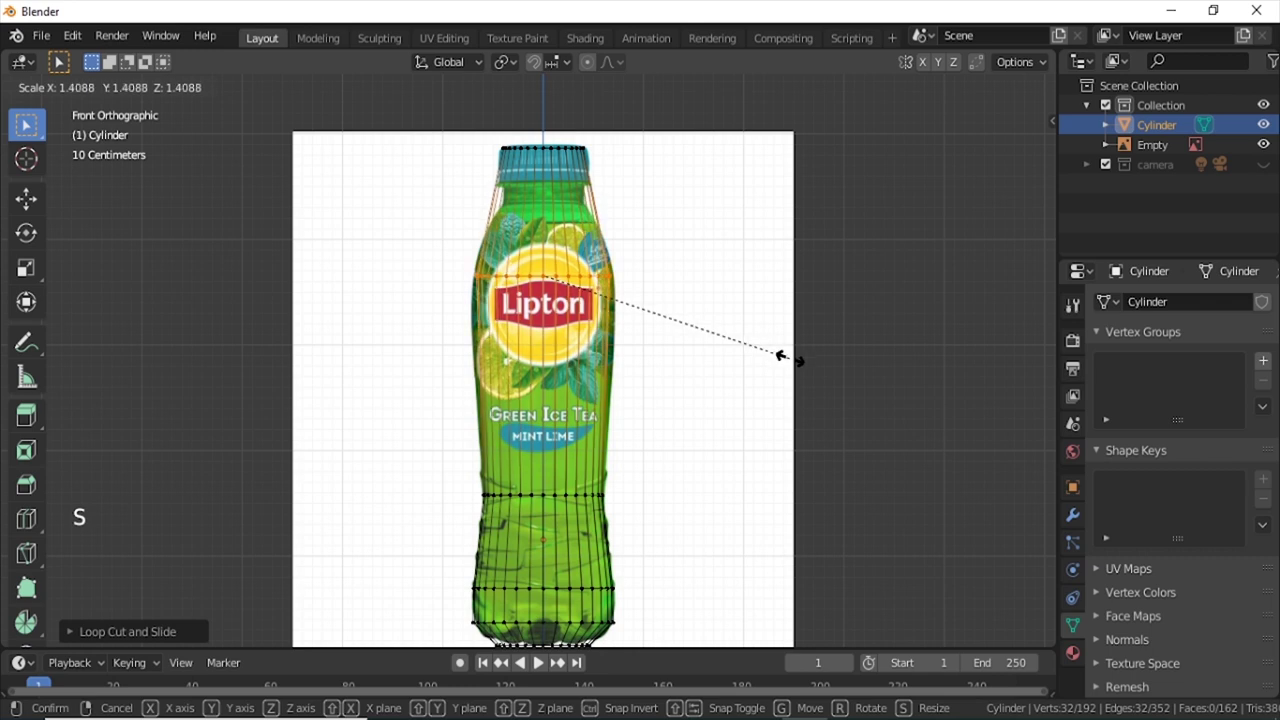
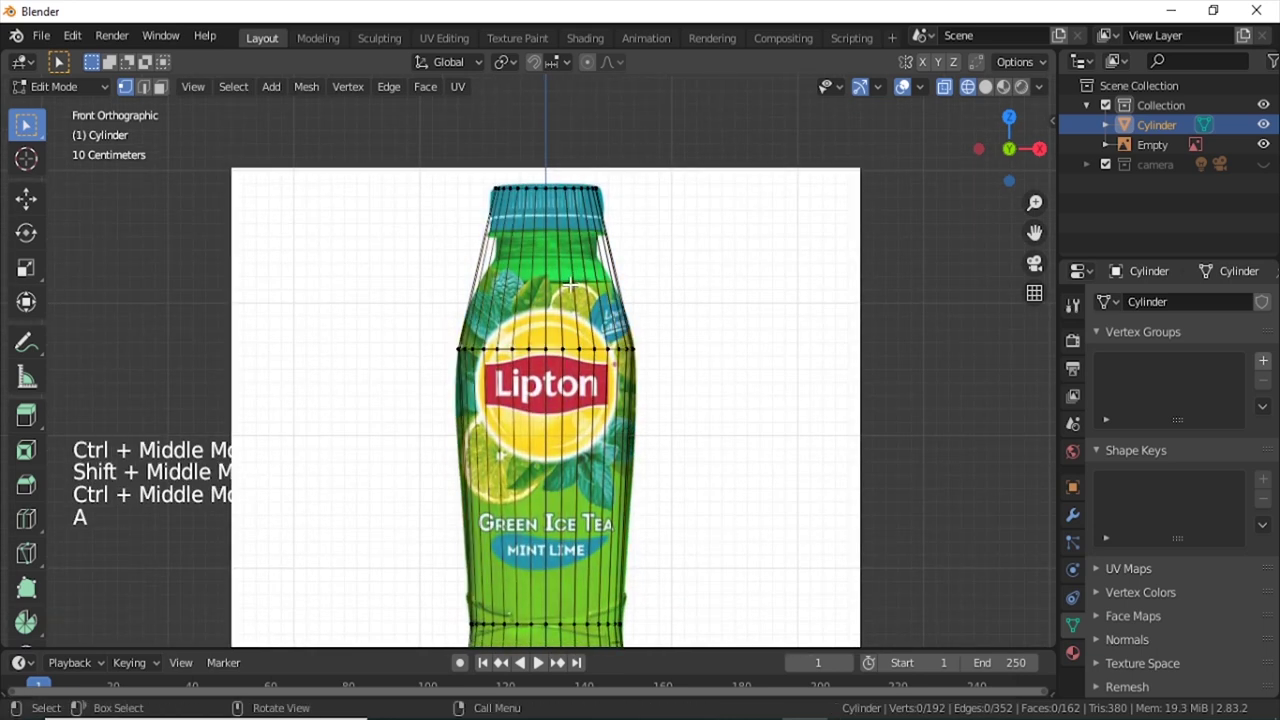
pyautogui.press('ctrl+r')
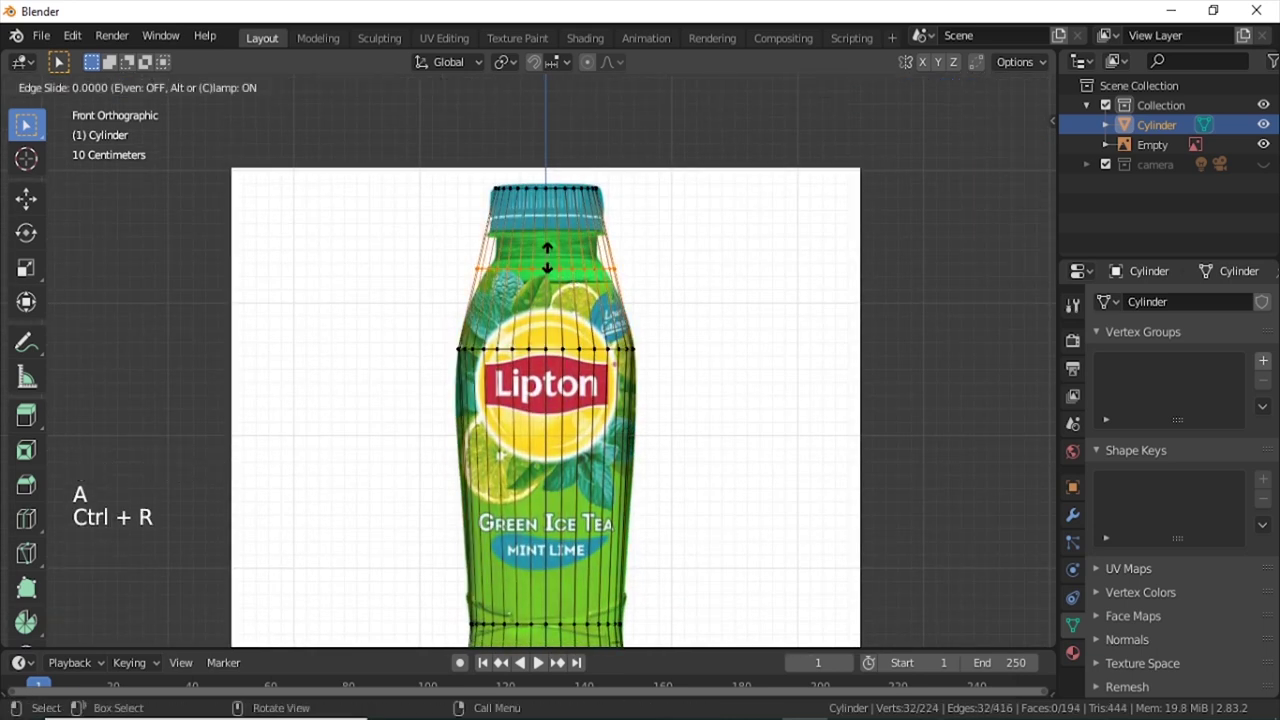
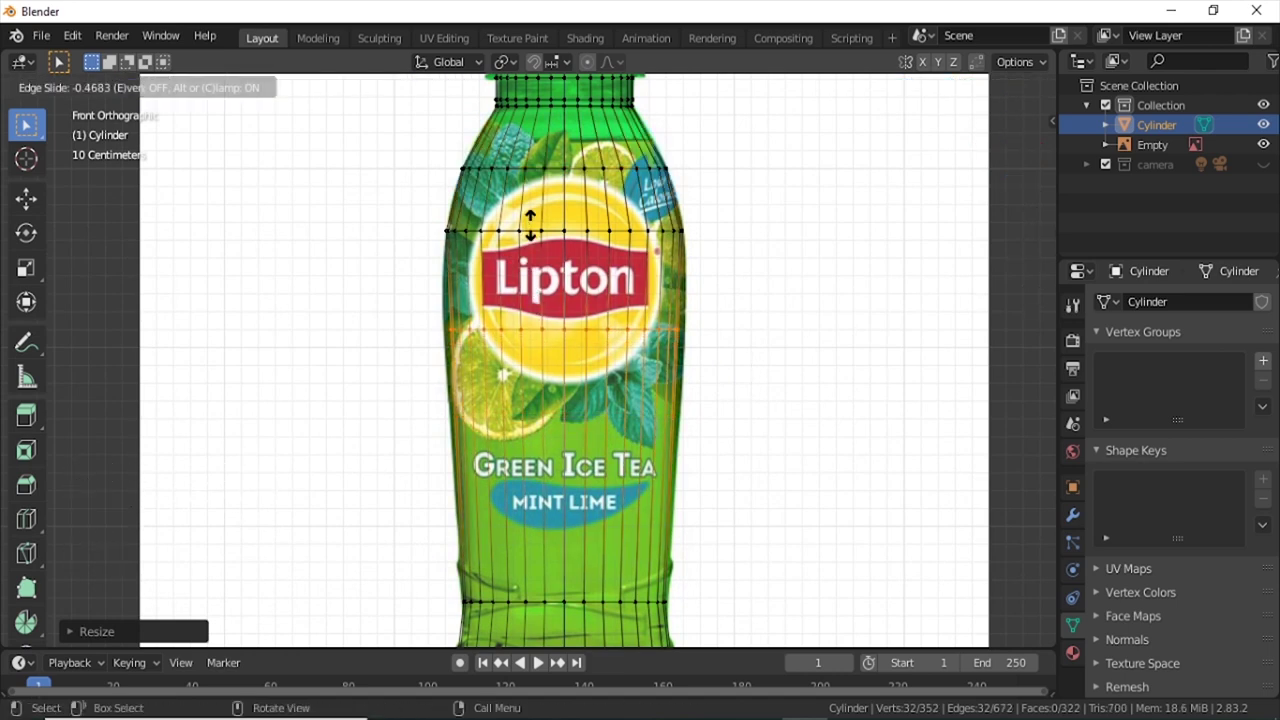
pyautogui.press('s')
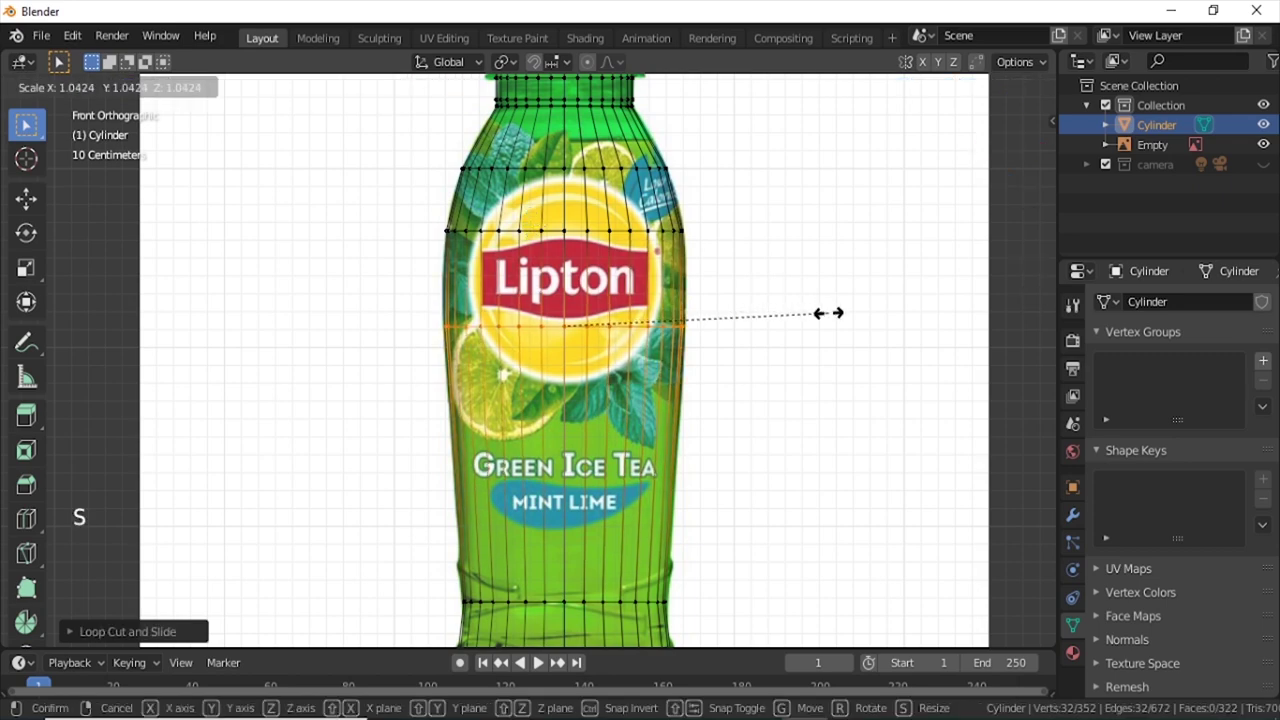
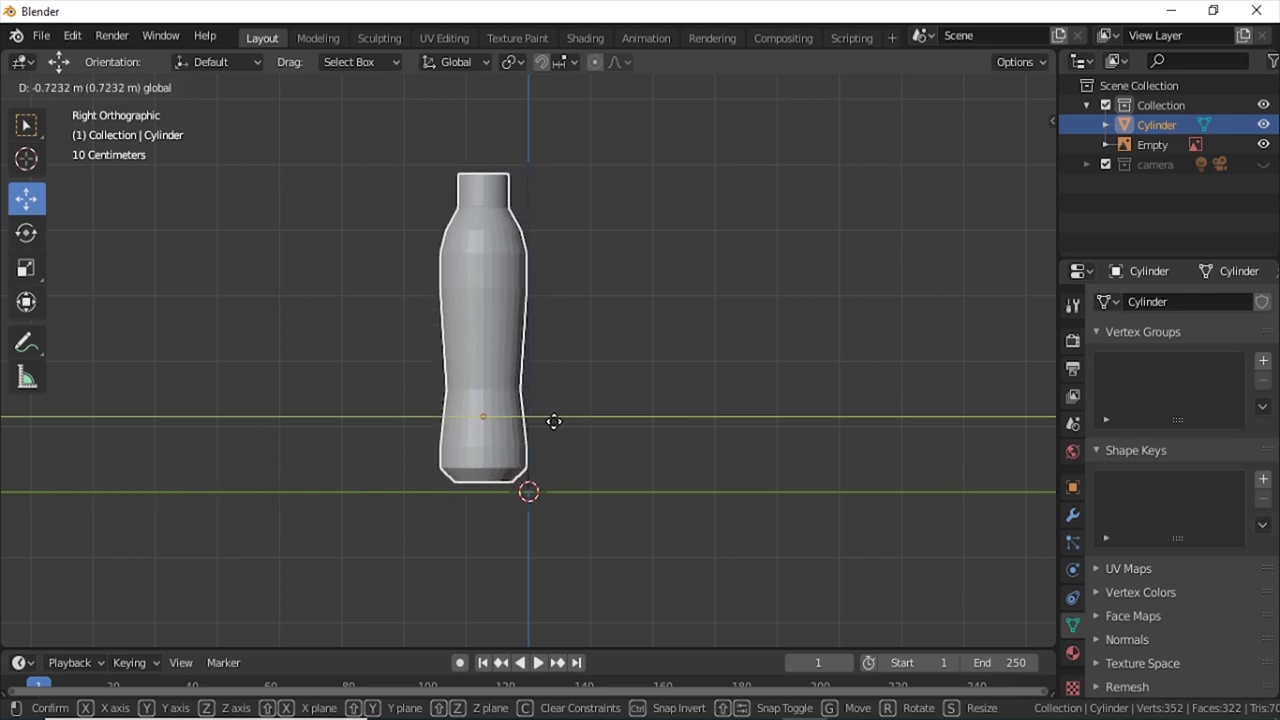
# View the bottle from the front, then straight on from underneath.
pyautogui.press('KP_1')
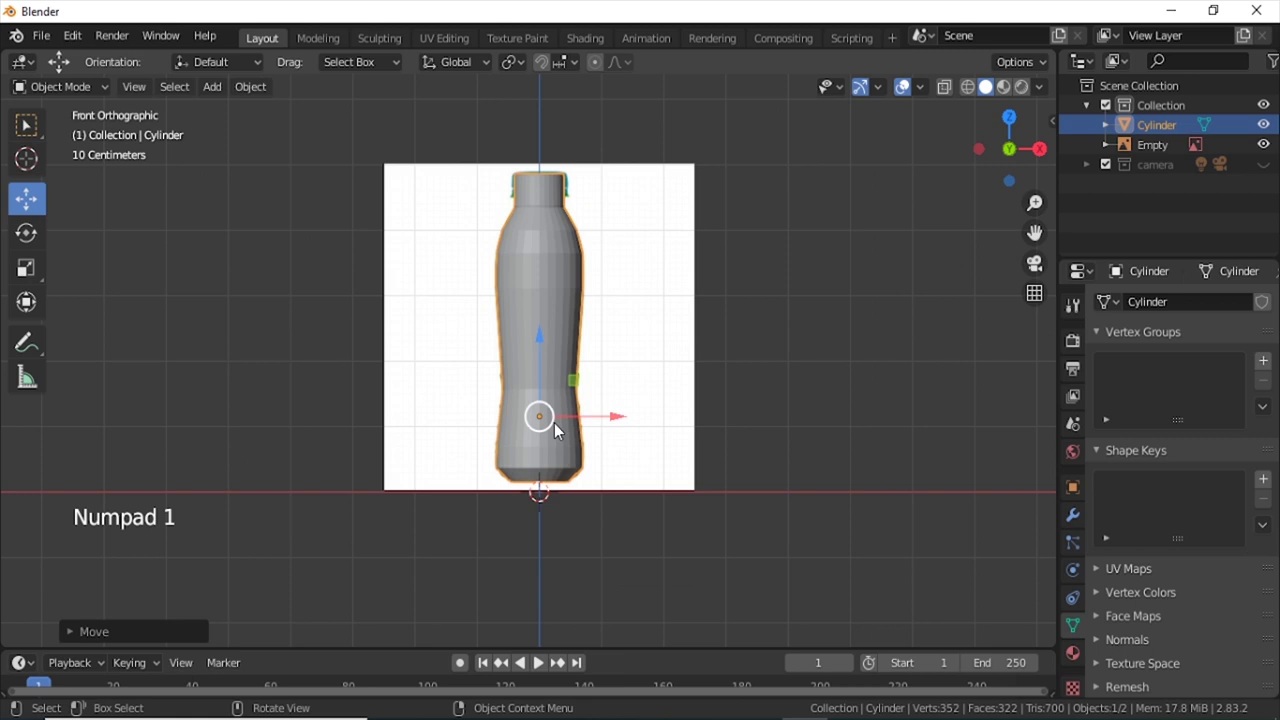
pyautogui.press('ctrl+KP_7')
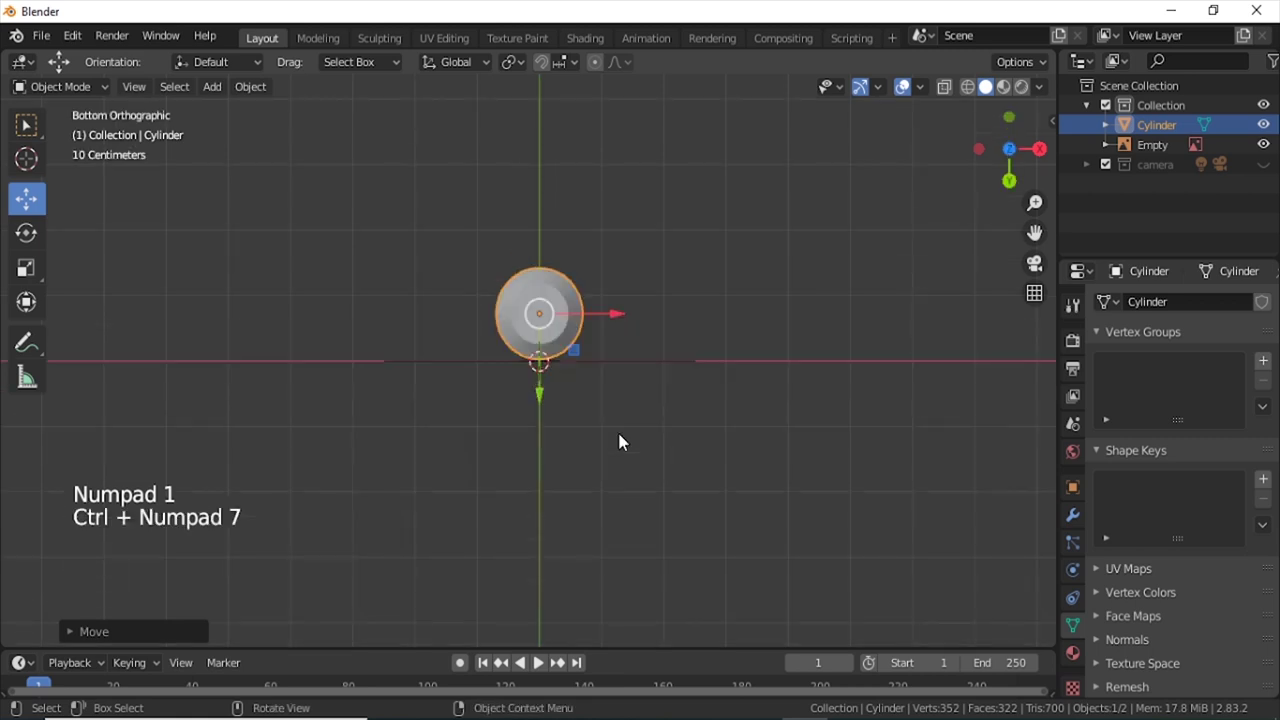
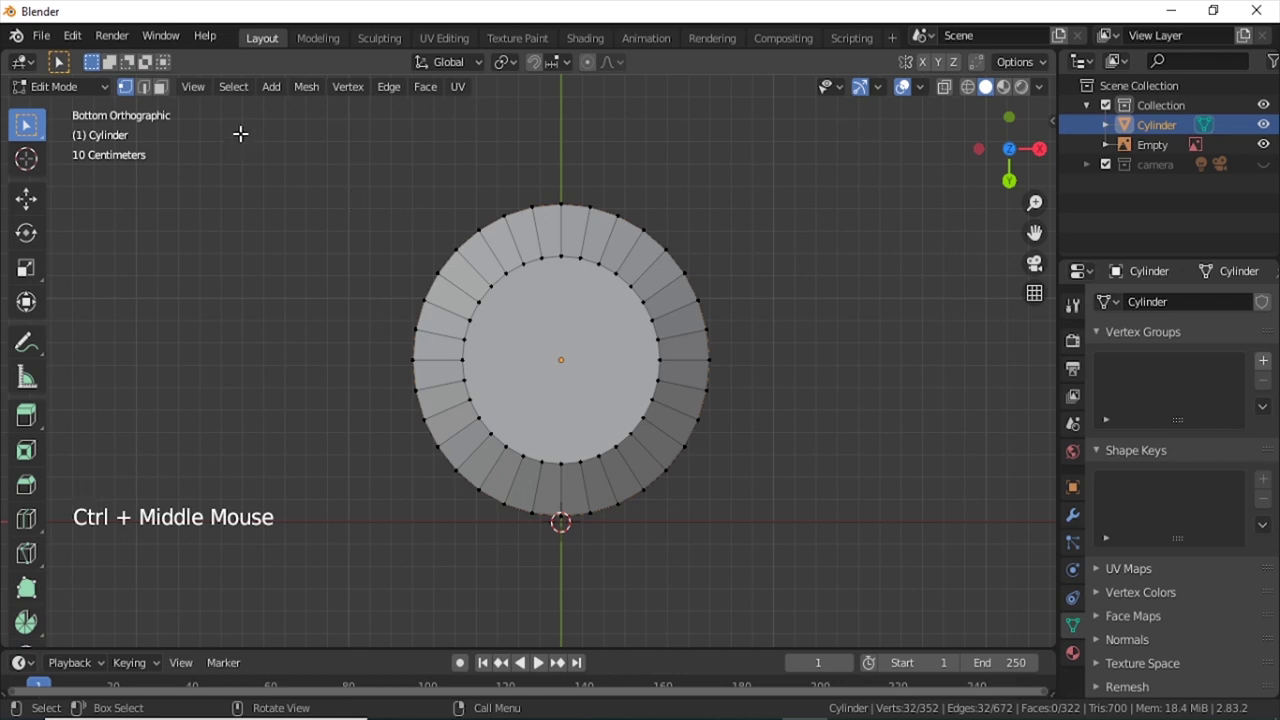
# Extrude concentric face rings into the bottom and merge the innermost ring at its centre.
pyautogui.click(151, 95)
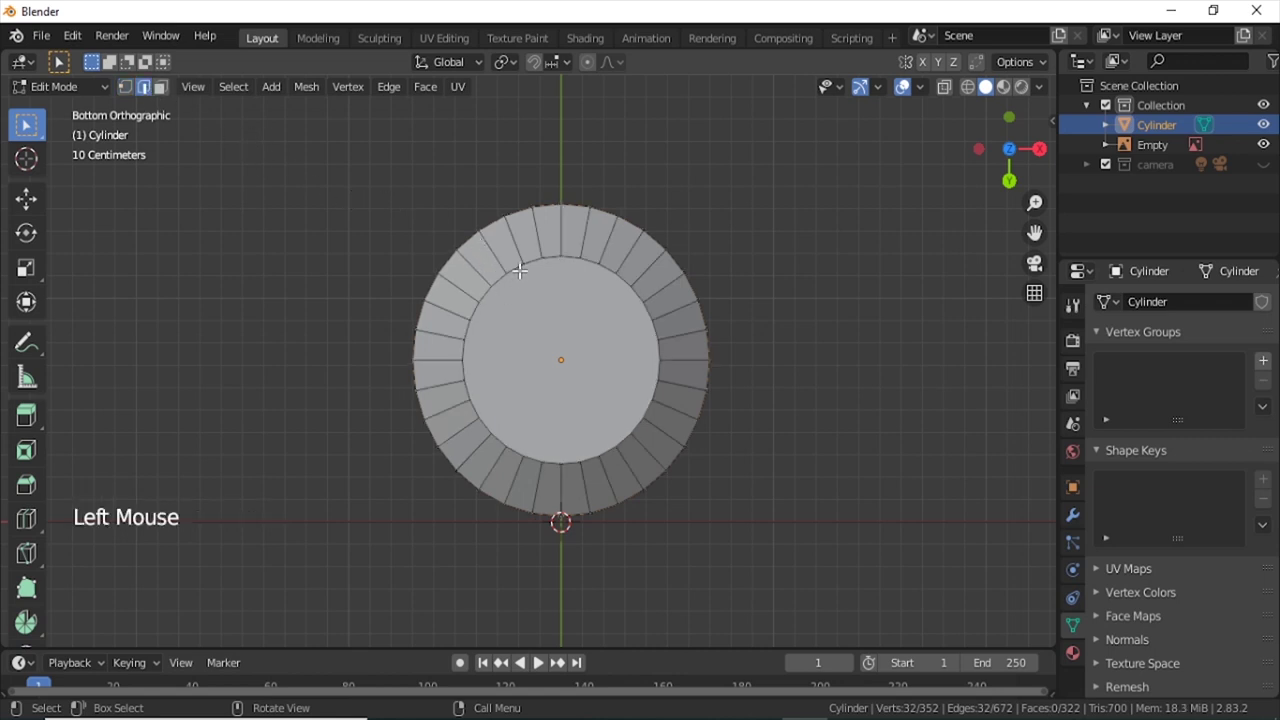
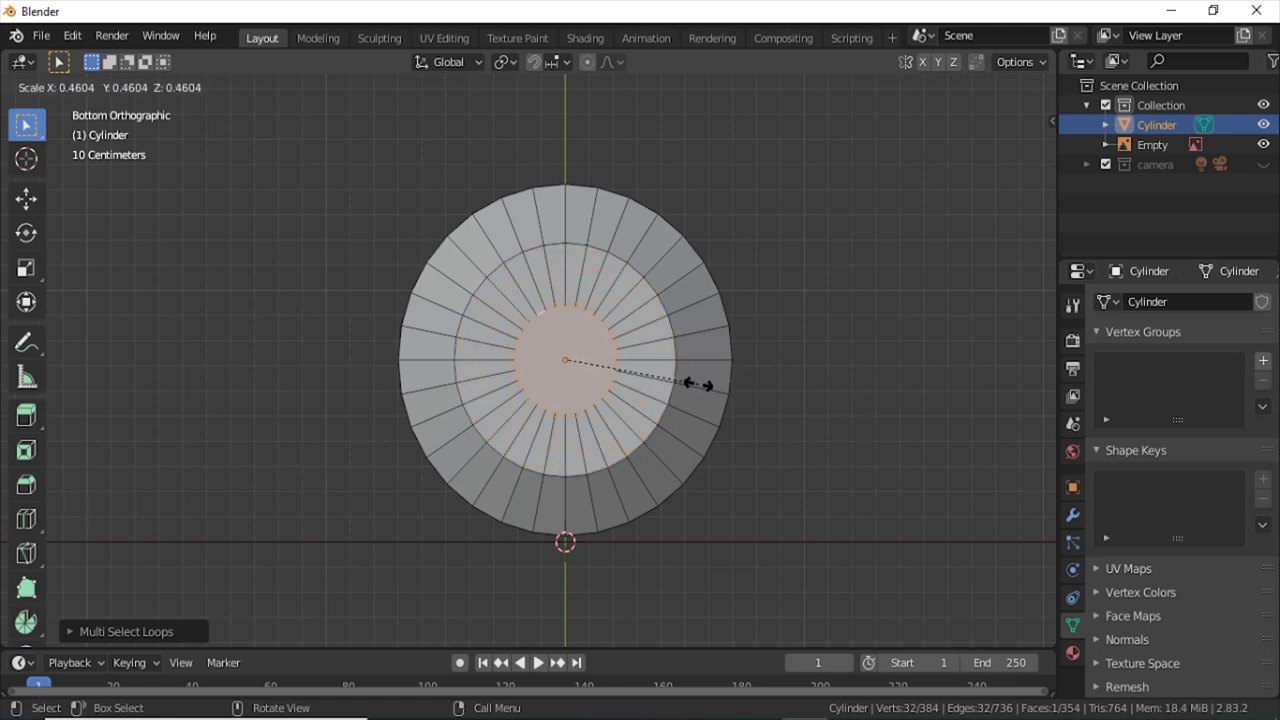
pyautogui.press('e')
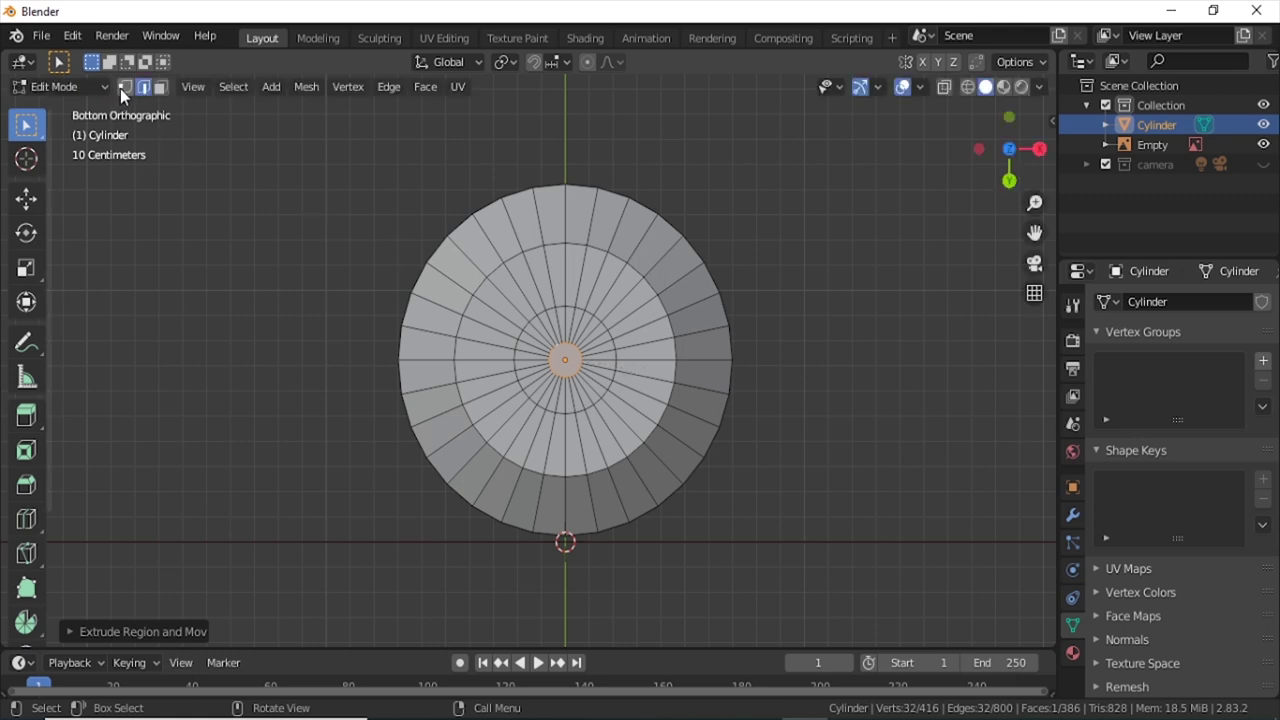
pyautogui.click(126, 100)
pyautogui.press('m')
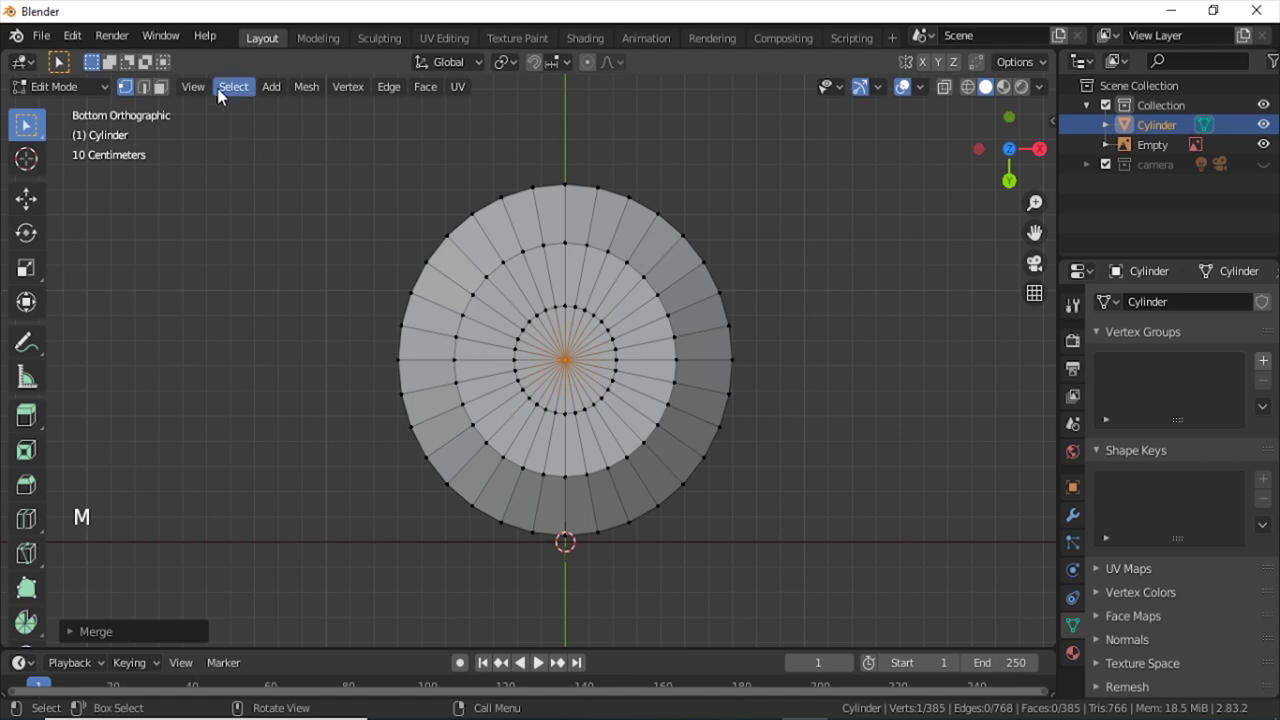
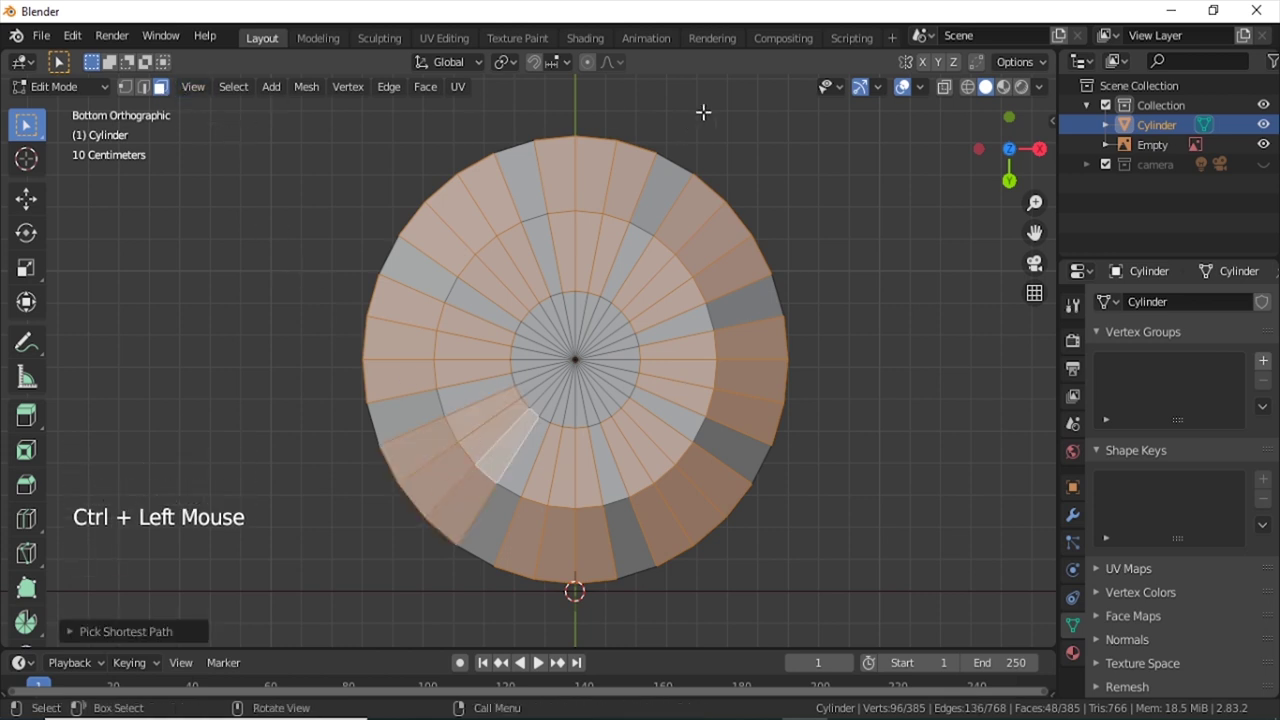
# Push the alternating bottom wedges inward into notched feet and return to Object Mode.
pyautogui.click(926, 91)
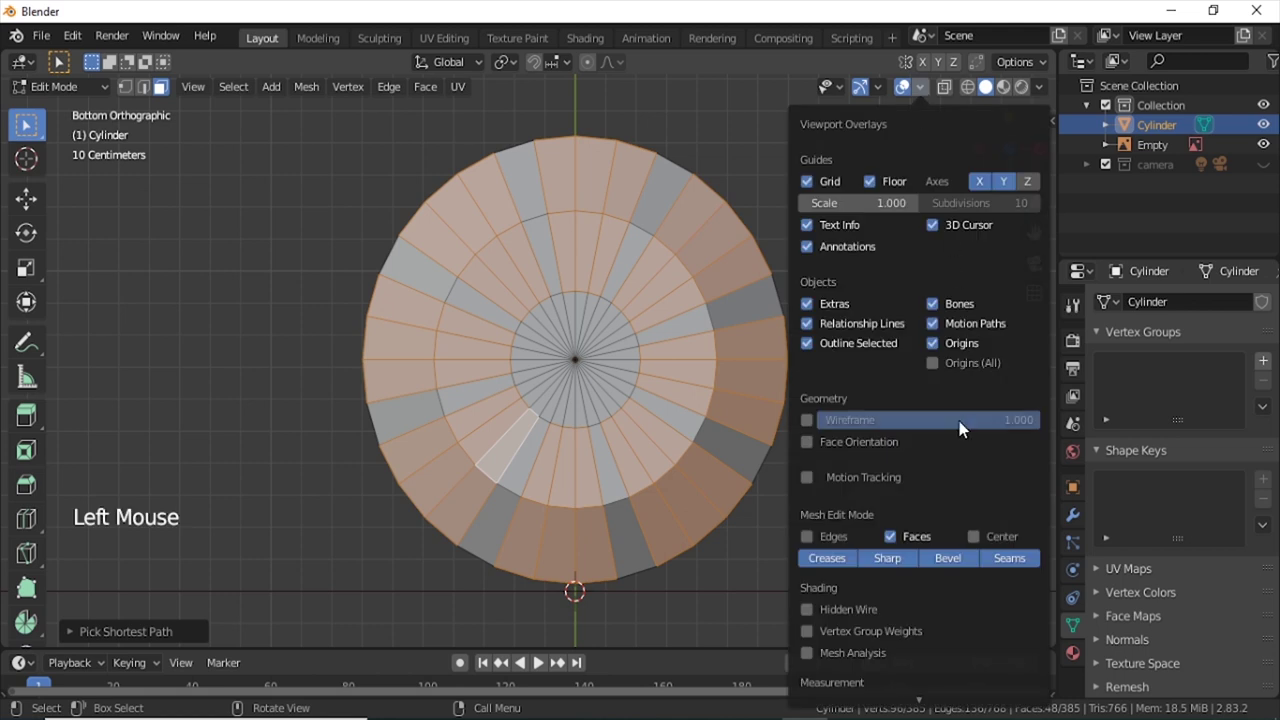
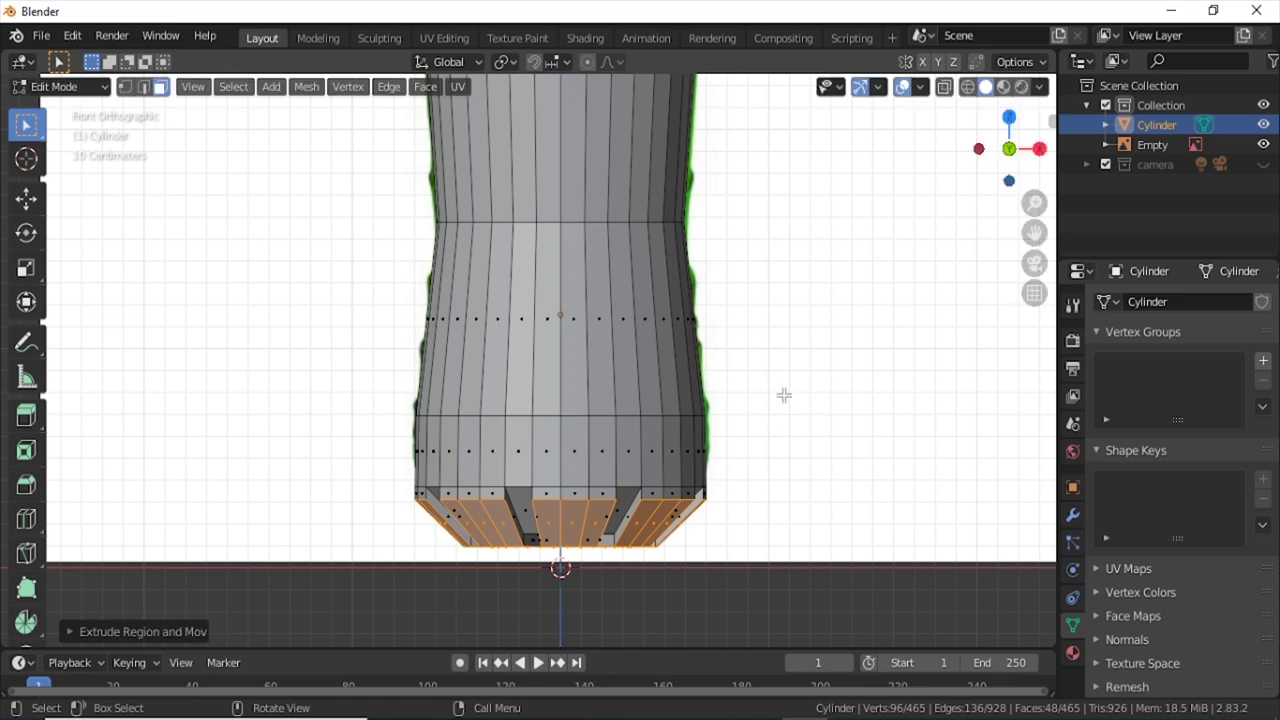
pyautogui.press('ctrl+alt+Tab')
pyautogui.middleClick(785, 446)
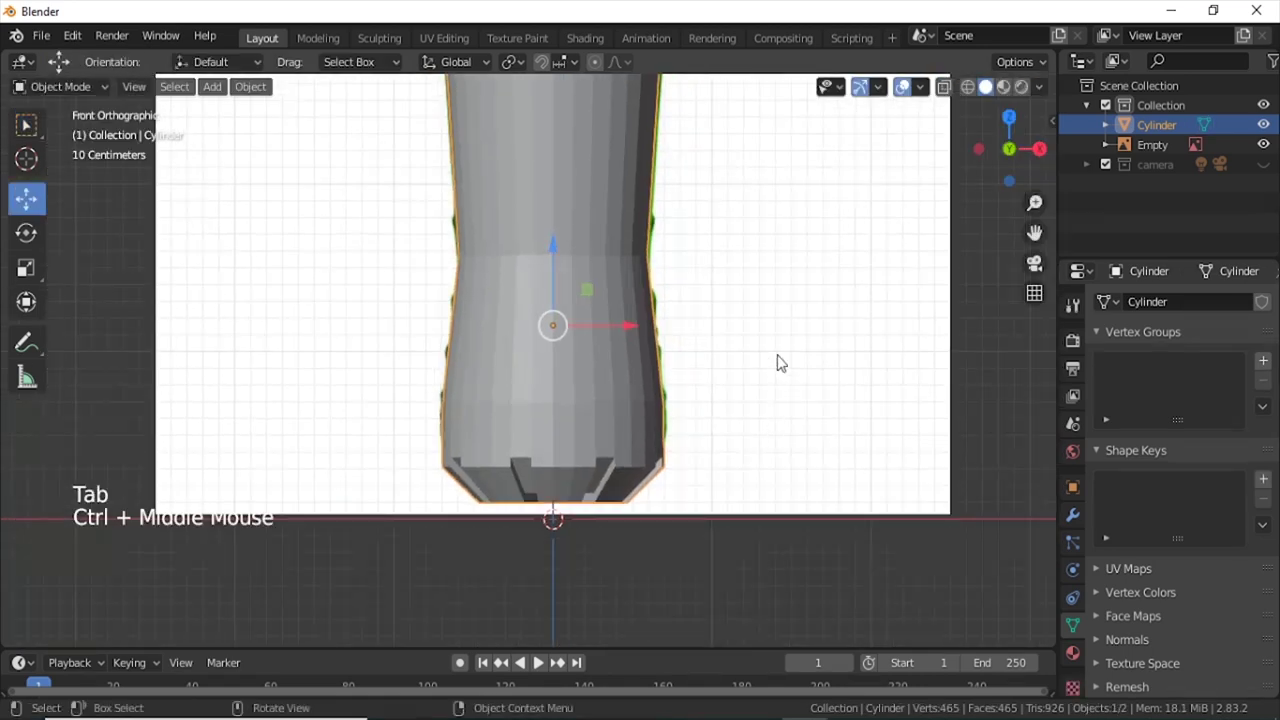
pyautogui.middleClick(785, 359)
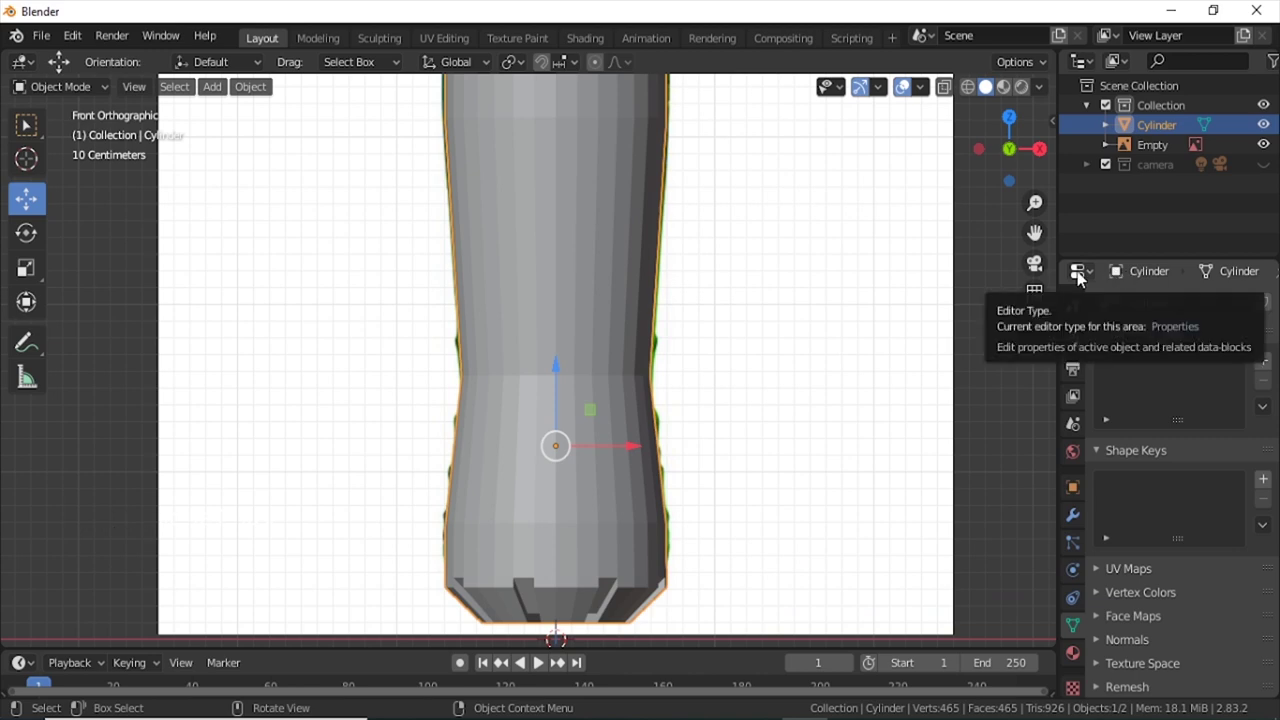
# Add a level-3 Subdivision Surface modifier and nudge the bottom ridge faces under it.
pyautogui.click(1080, 515)
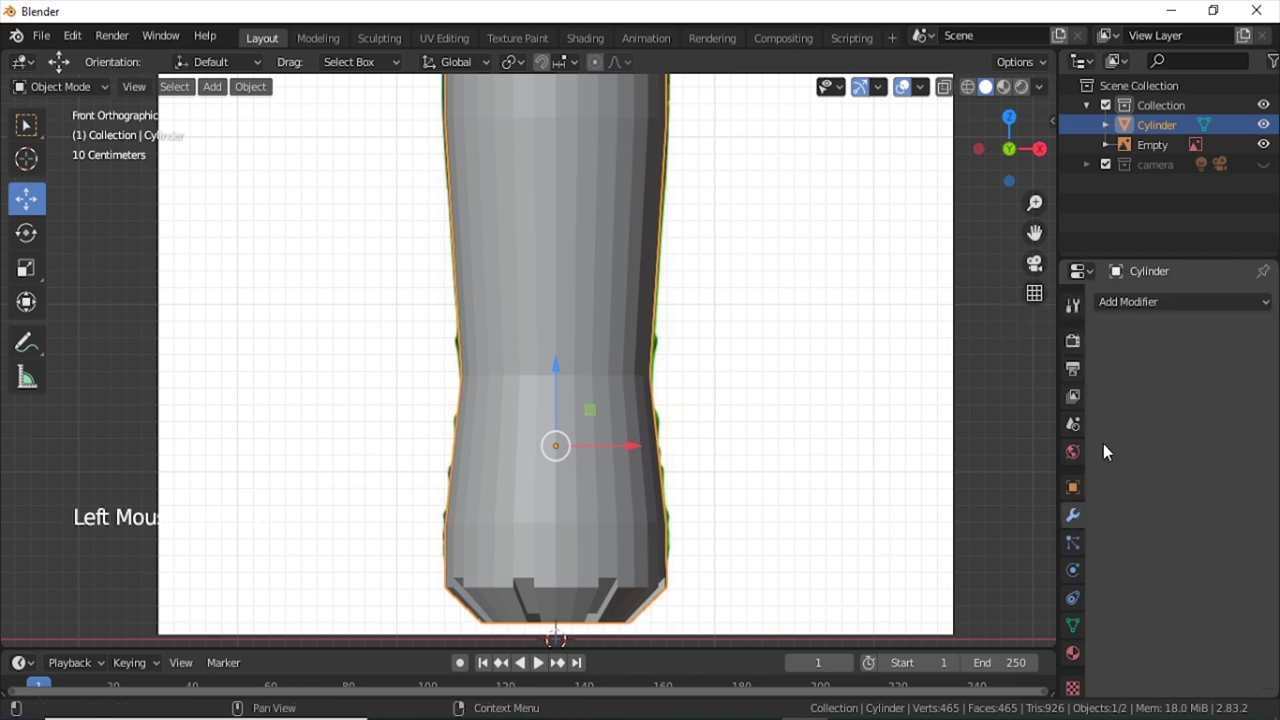
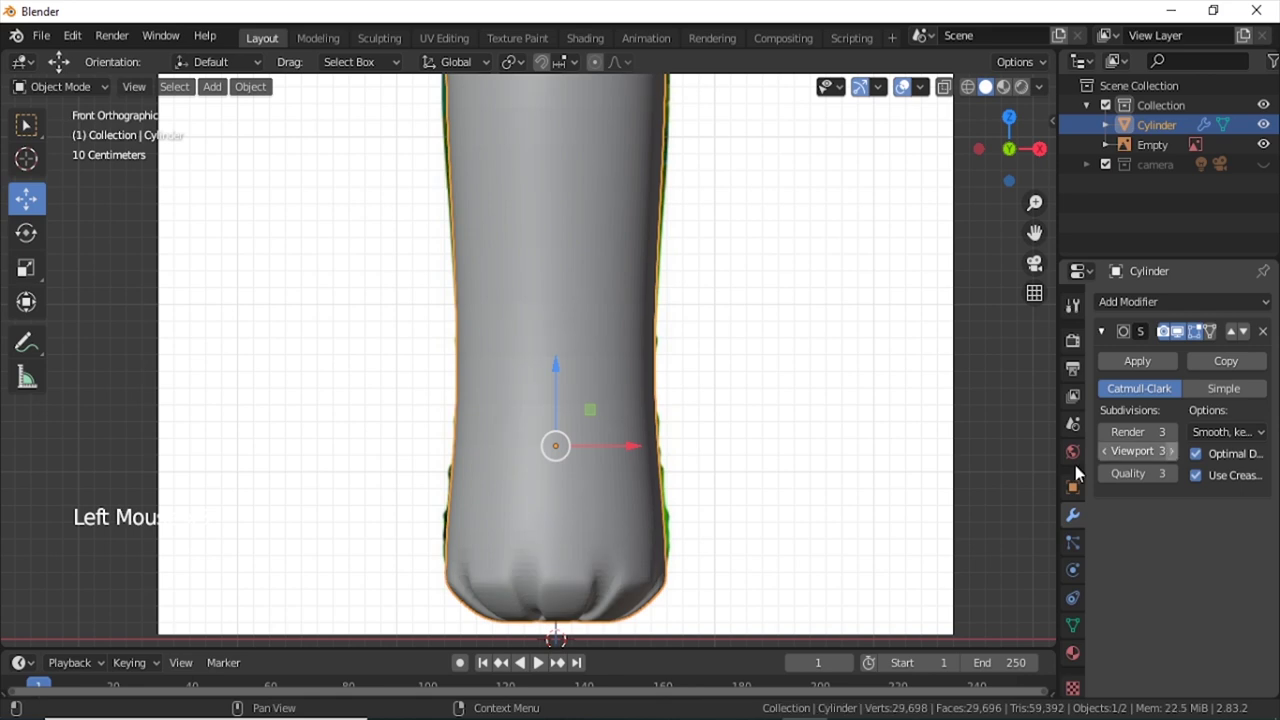
pyautogui.middleClick(799, 495)
pyautogui.middleClick(792, 448)
pyautogui.doubleClick(792, 442)
pyautogui.middleClick(759, 533)
pyautogui.press('Tab')
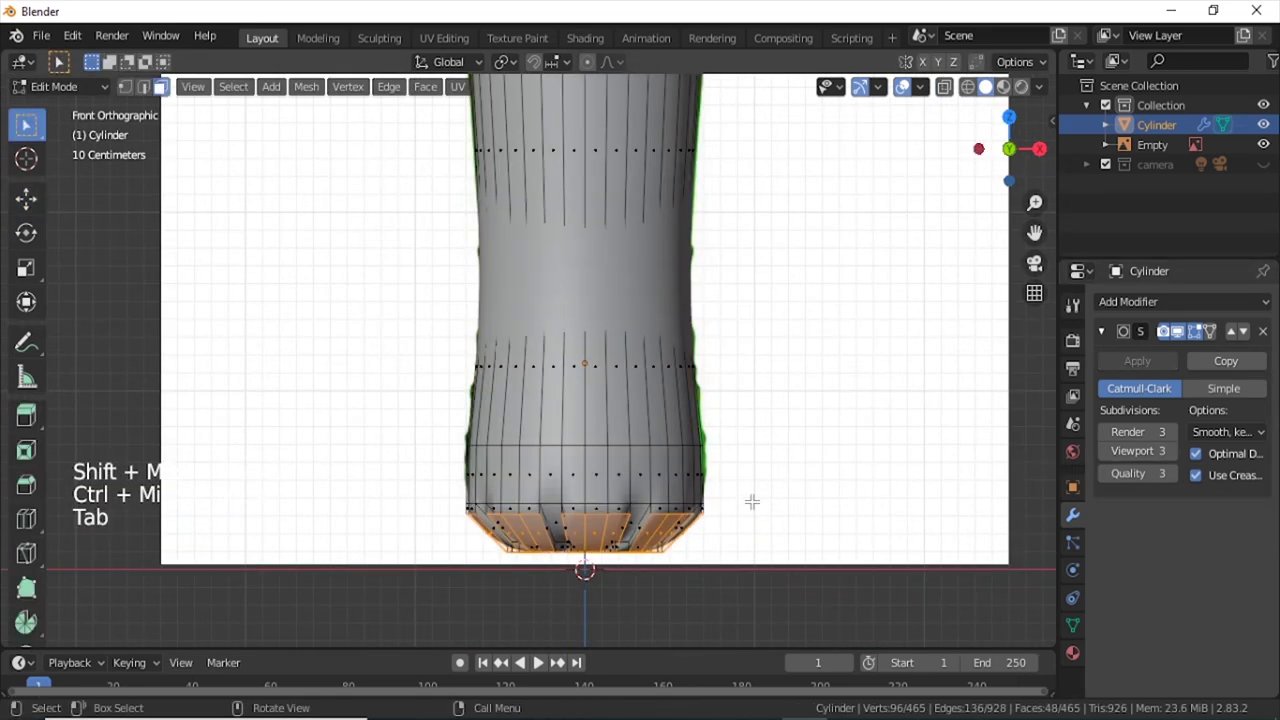
pyautogui.press('g')
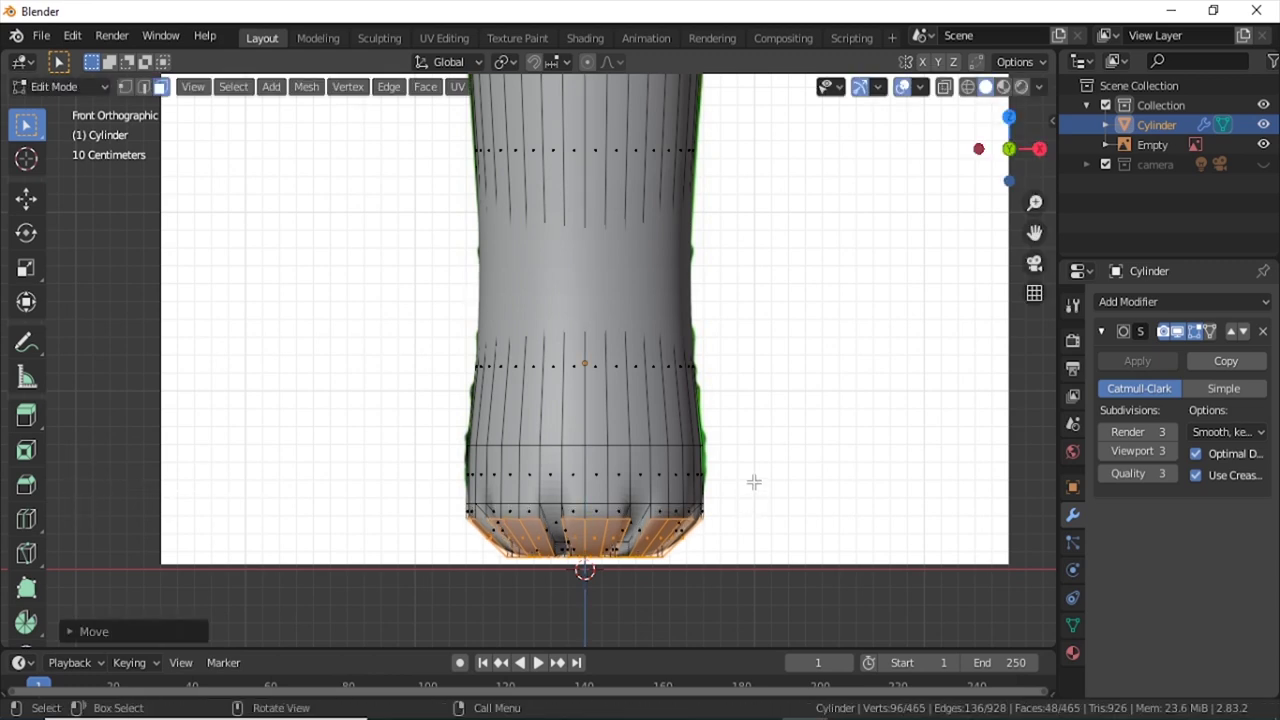
pyautogui.press('Tab')
# Inspect the smoothed base from all sides, then switch off the modifier's viewport preview.
pyautogui.middleClick(750, 438)
pyautogui.middleClick(752, 401)
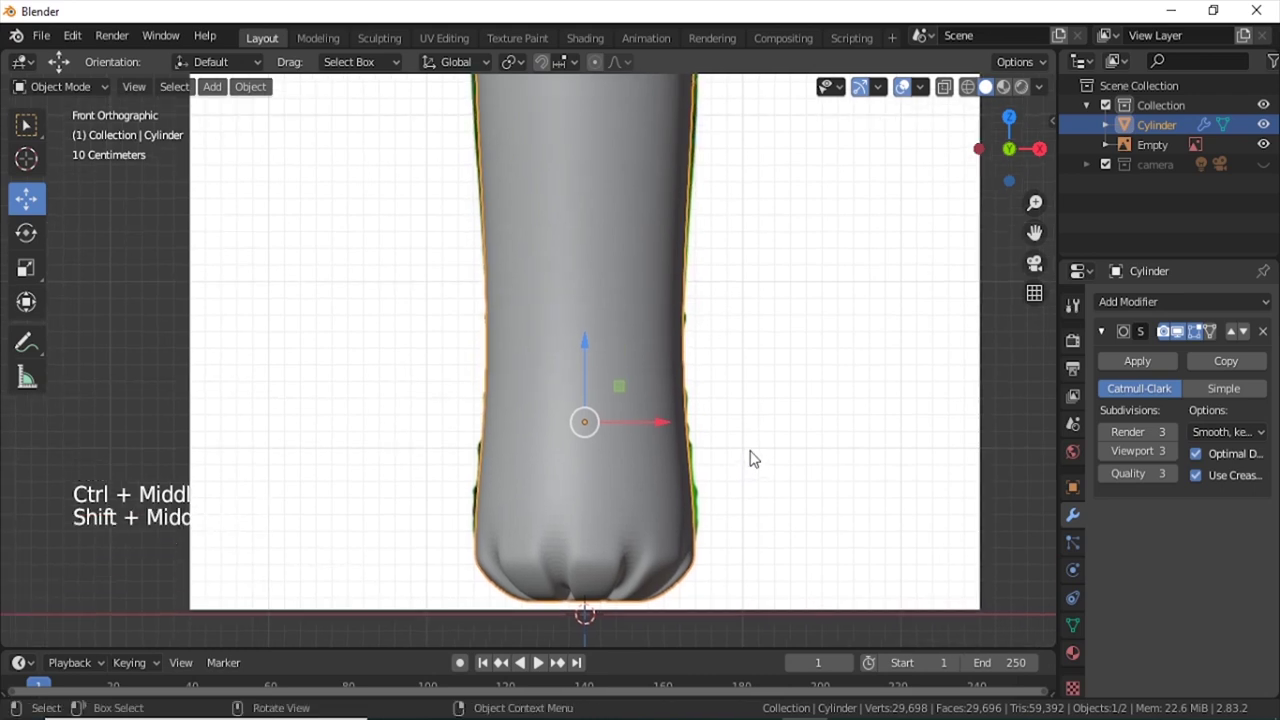
pyautogui.middleClick(754, 439)
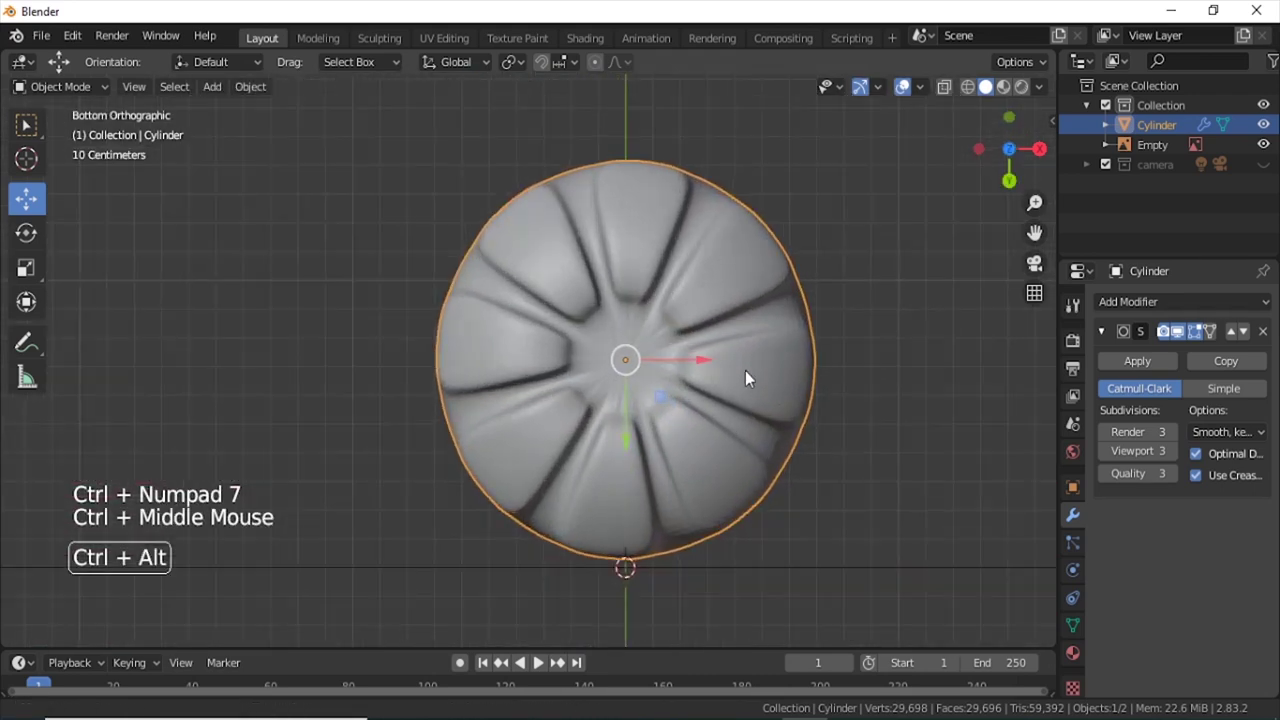
pyautogui.middleClick(747, 394)
pyautogui.middleClick(750, 383)
pyautogui.middleClick(754, 376)
pyautogui.middleClick(755, 392)
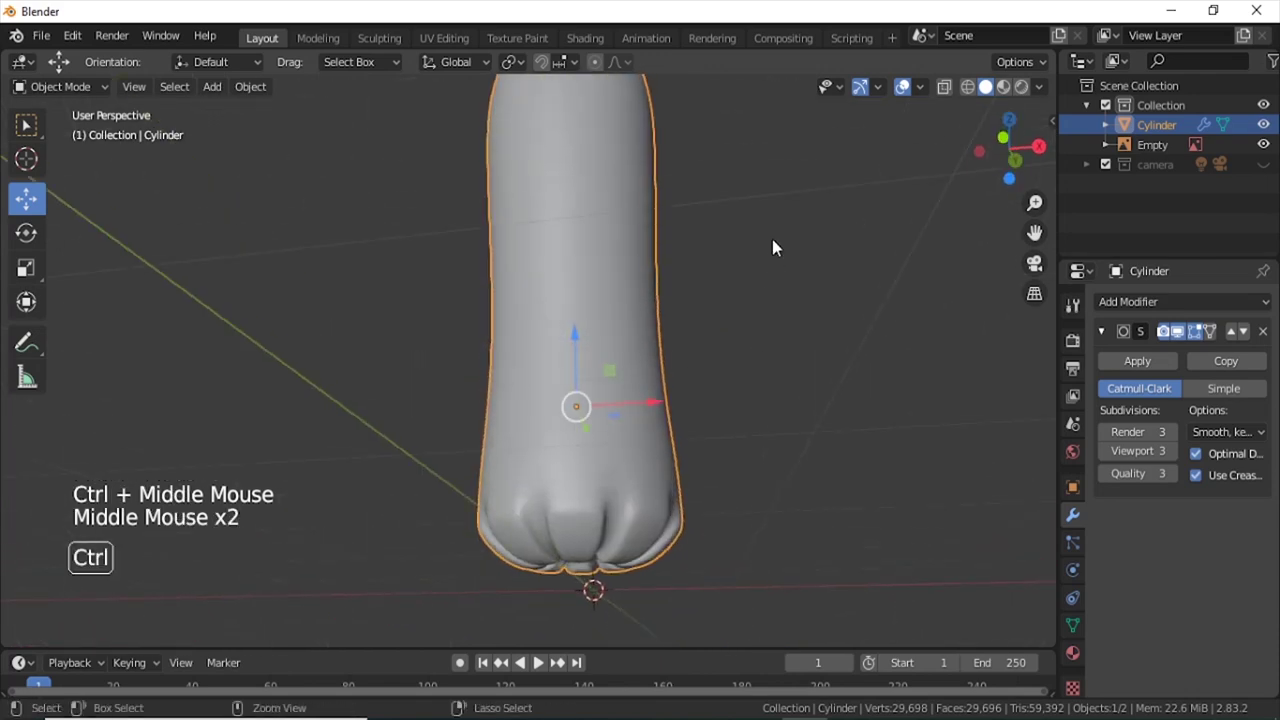
pyautogui.middleClick(761, 331)
pyautogui.middleClick(760, 363)
pyautogui.press('KP_1')
pyautogui.middleClick(765, 382)
pyautogui.middleClick(752, 358)
pyautogui.click(1182, 337)
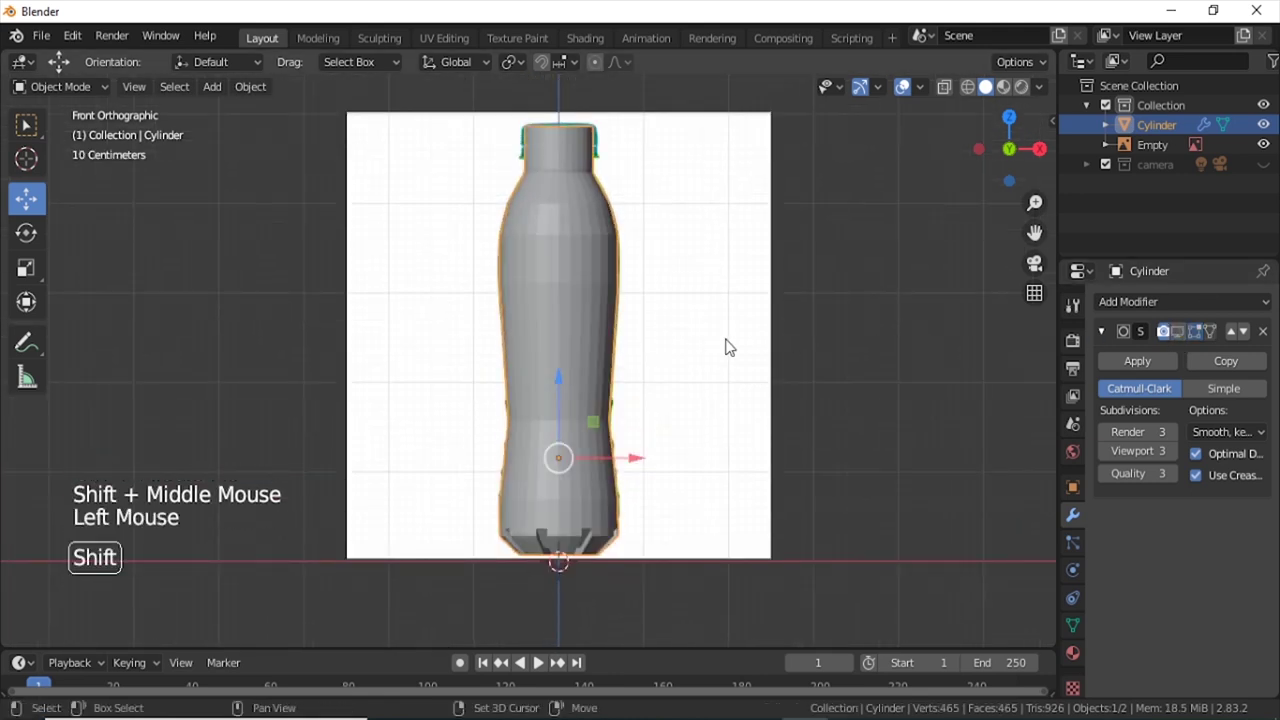
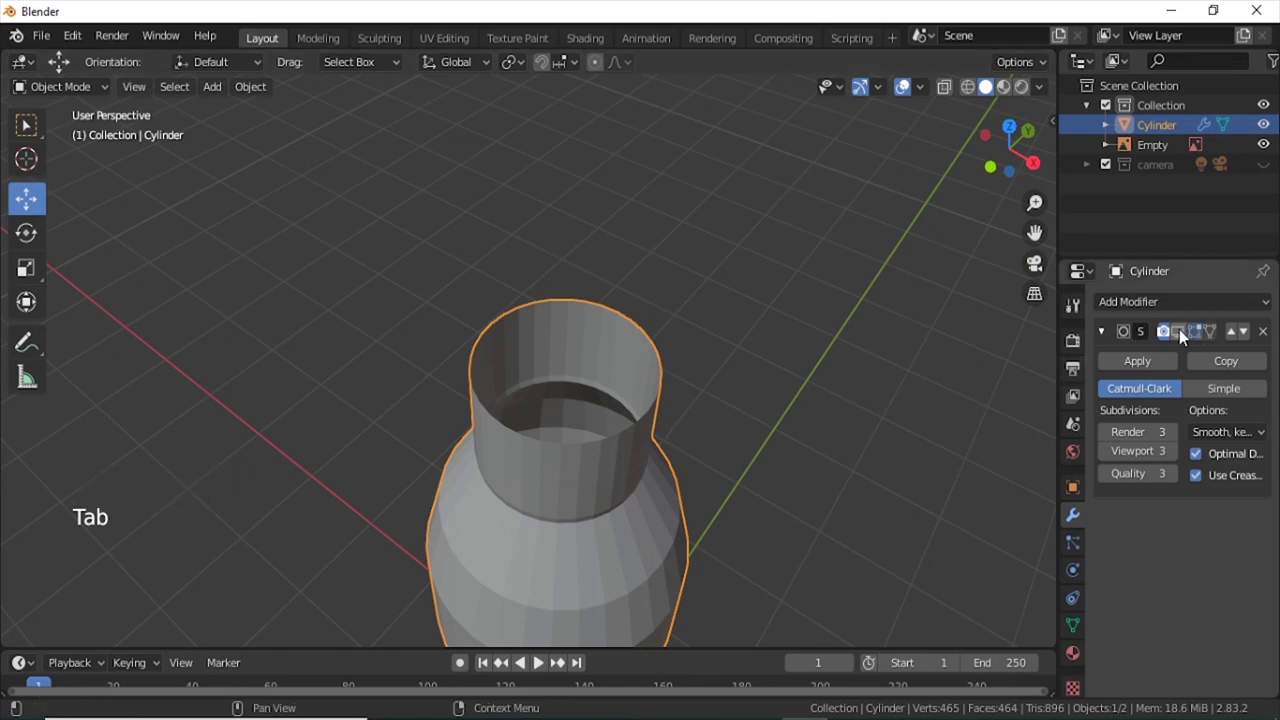
# Re-enable subdivision preview and add a Solidify modifier with 0.01 m wall thickness.
pyautogui.click(1186, 335)
pyautogui.click(1175, 311)
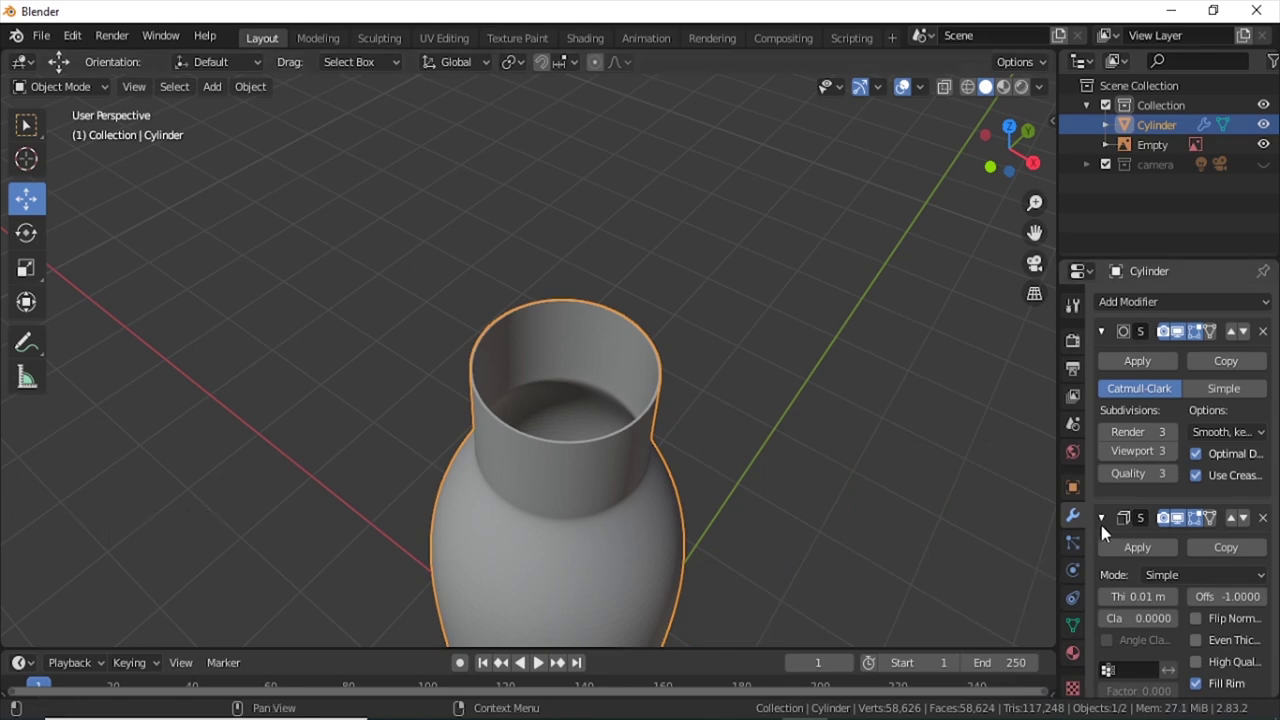
pyautogui.click(1107, 523)
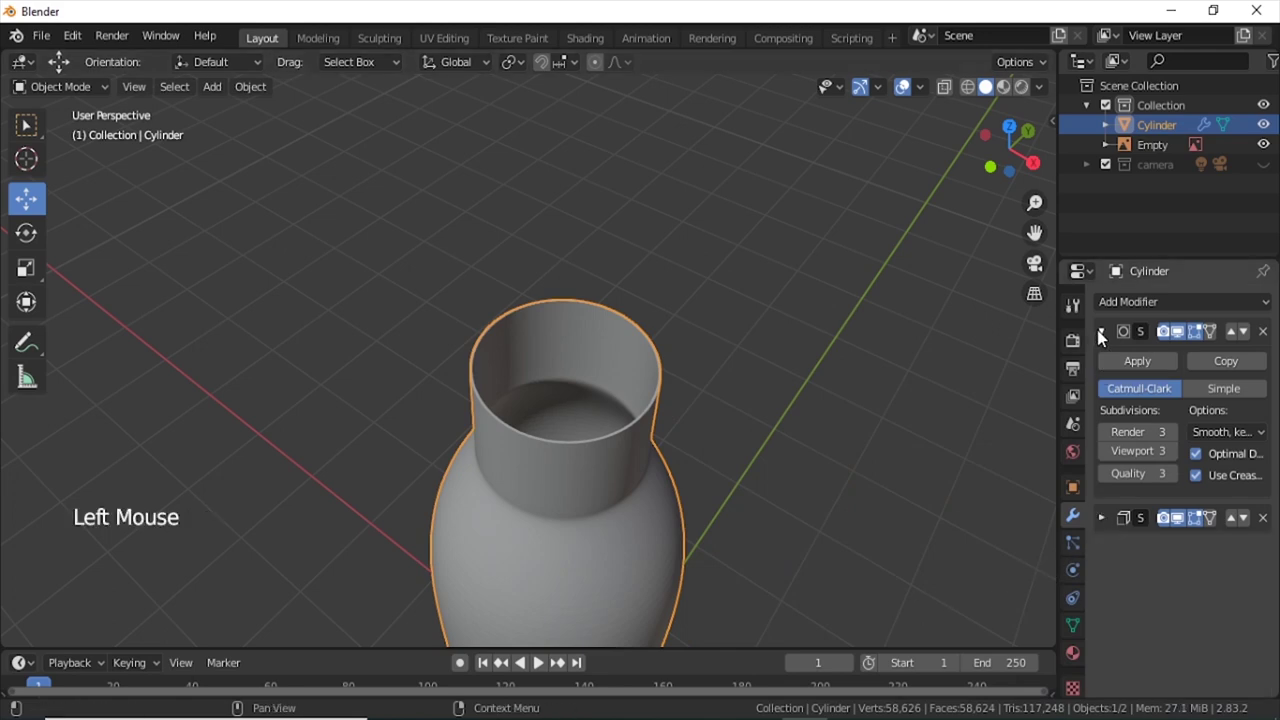
pyautogui.click(1104, 336)
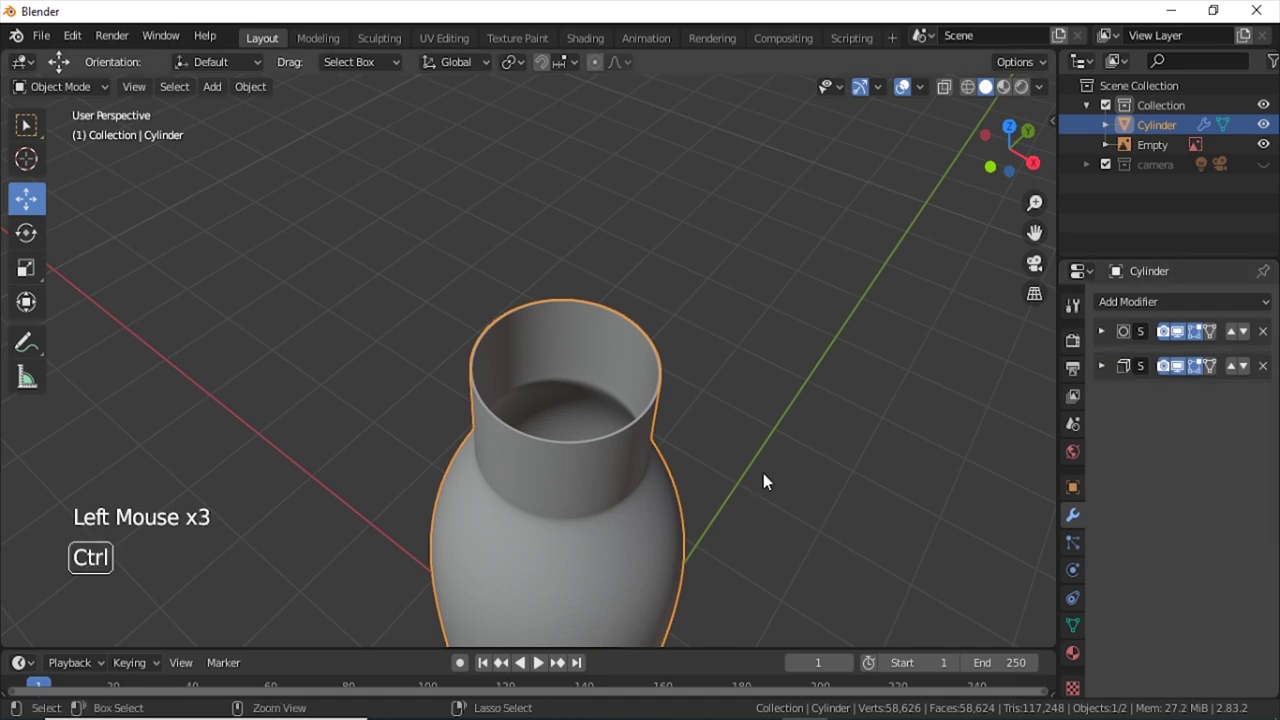
# Orbit to check the neck's wall thickness and return to the front view.
pyautogui.middleClick(766, 472)
pyautogui.middleClick(752, 476)
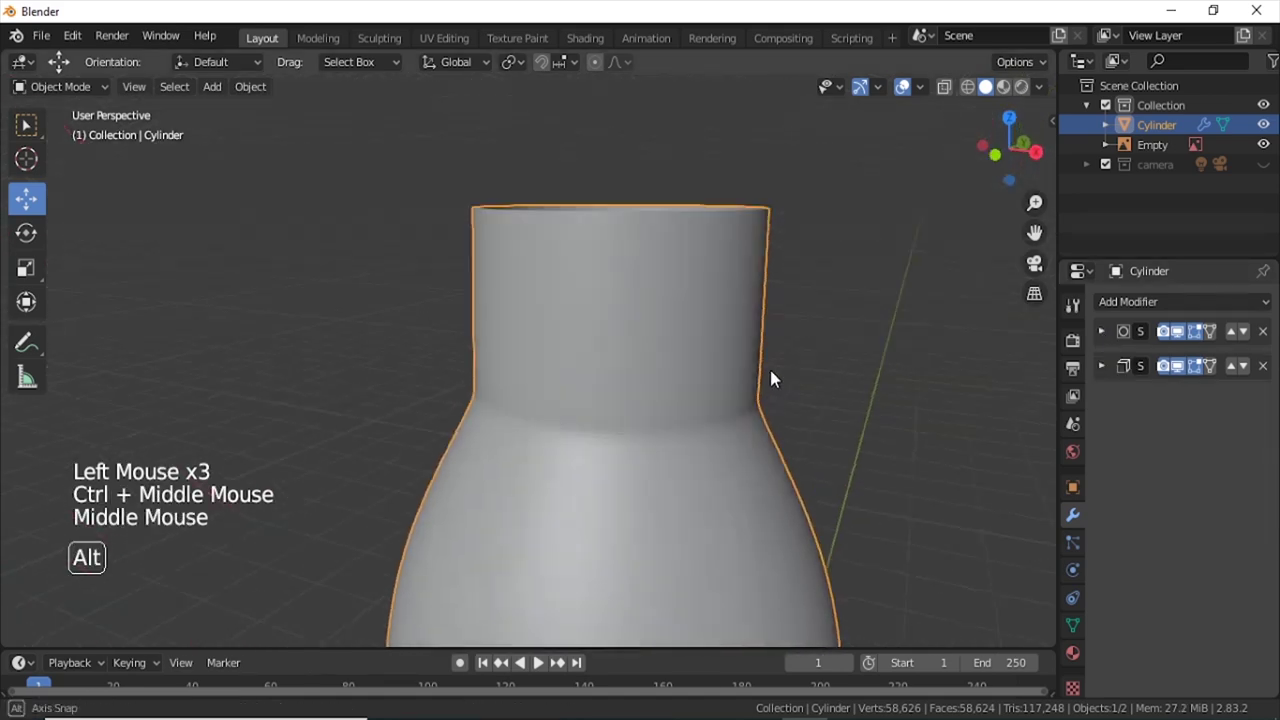
pyautogui.middleClick(750, 509)
pyautogui.middleClick(754, 430)
pyautogui.middleClick(773, 395)
pyautogui.press('KP_1')
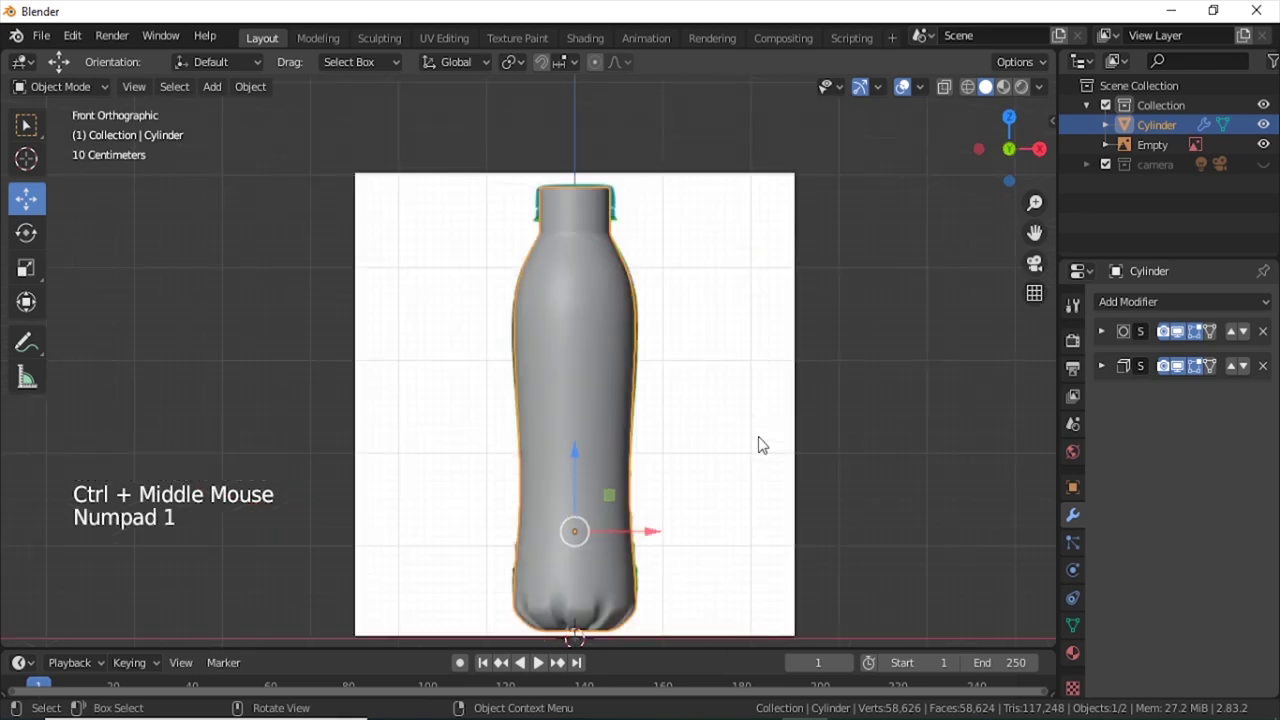